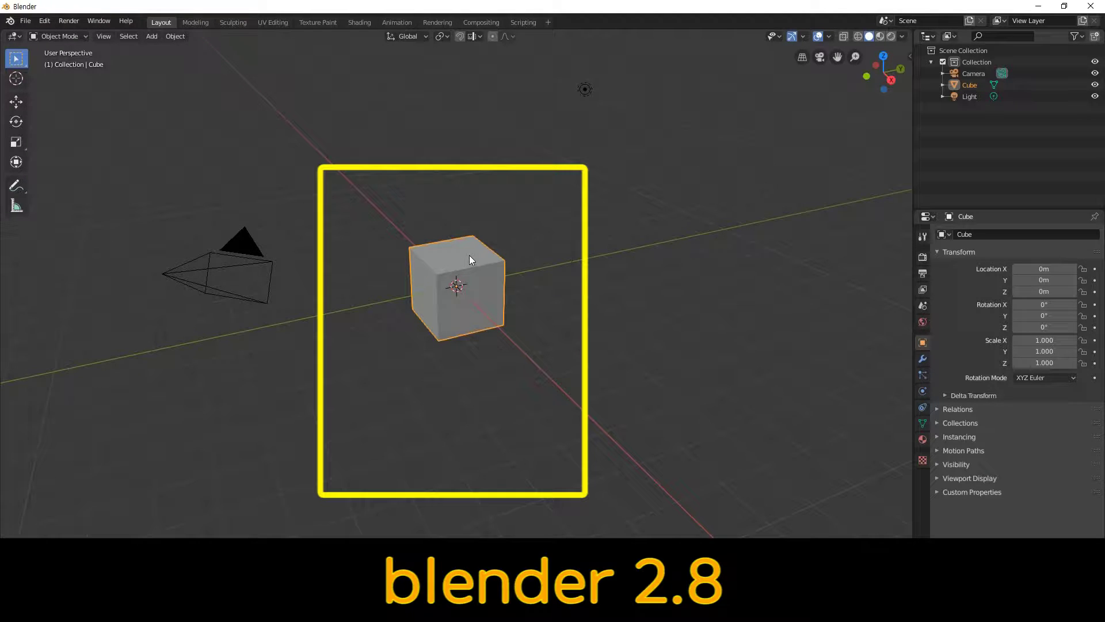
Delete the default cube and bring up the Add > Mesh shape menu.
{"action": "key", "text": "shift+a"}
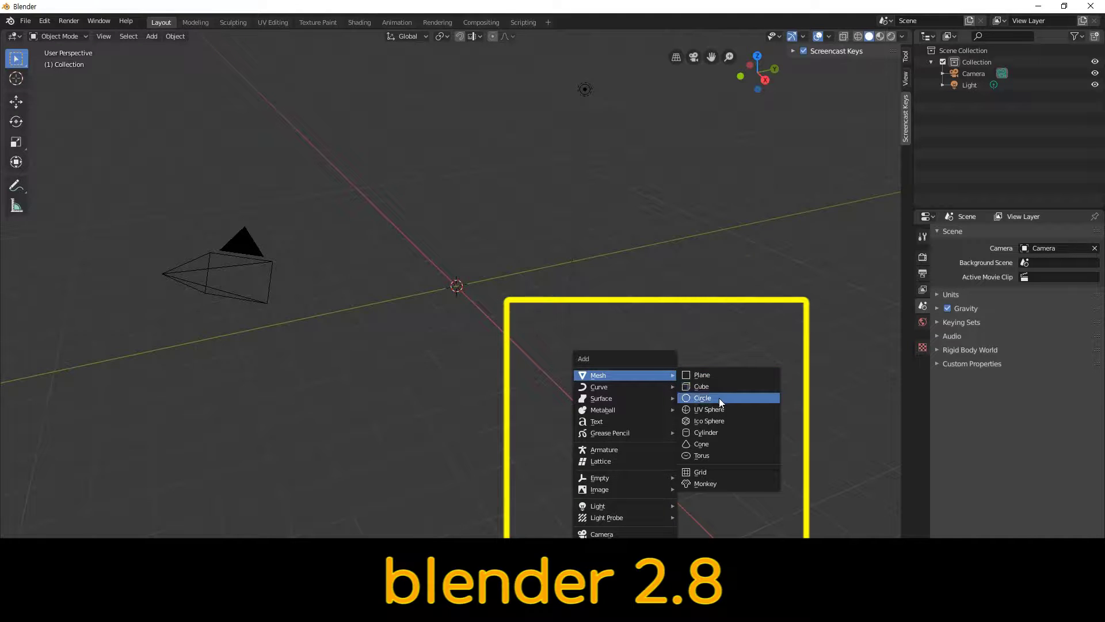
Fill the new circle with a bottom face and extrude its edges upward into an open cylinder.
{"action": "key", "text": "Tab"}
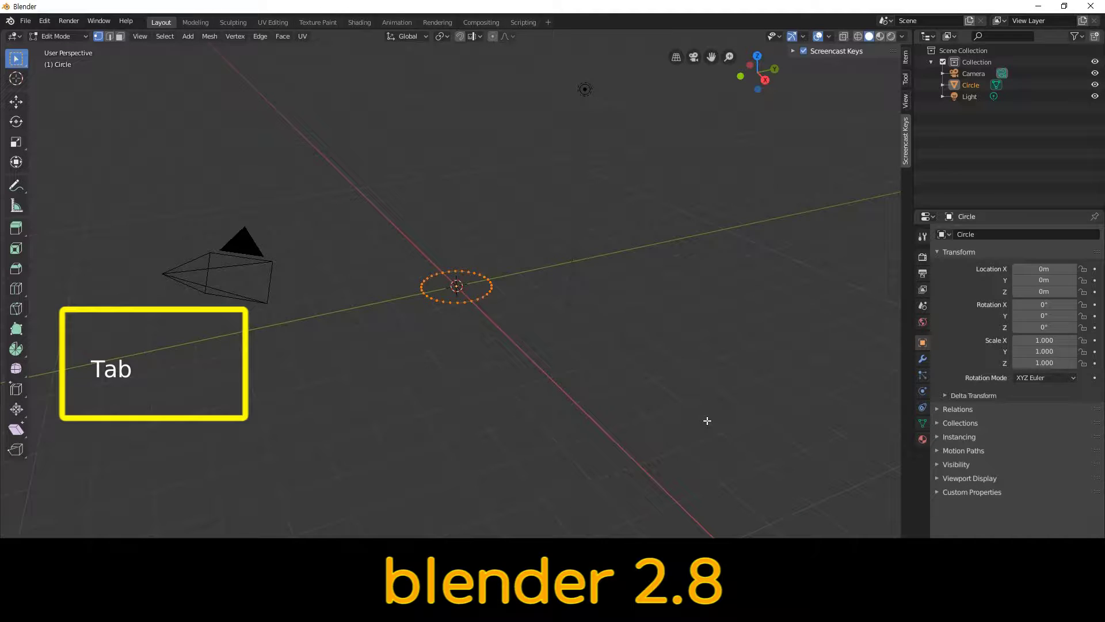
{"action": "left_click", "coordinate": [391, 231]}
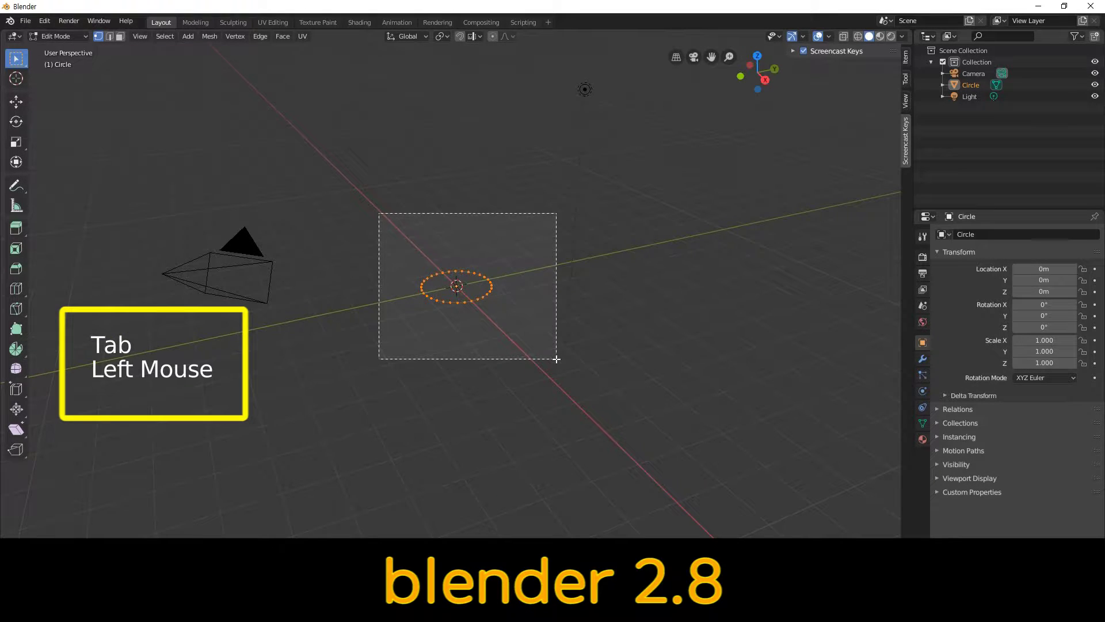
{"action": "key", "text": "f"}
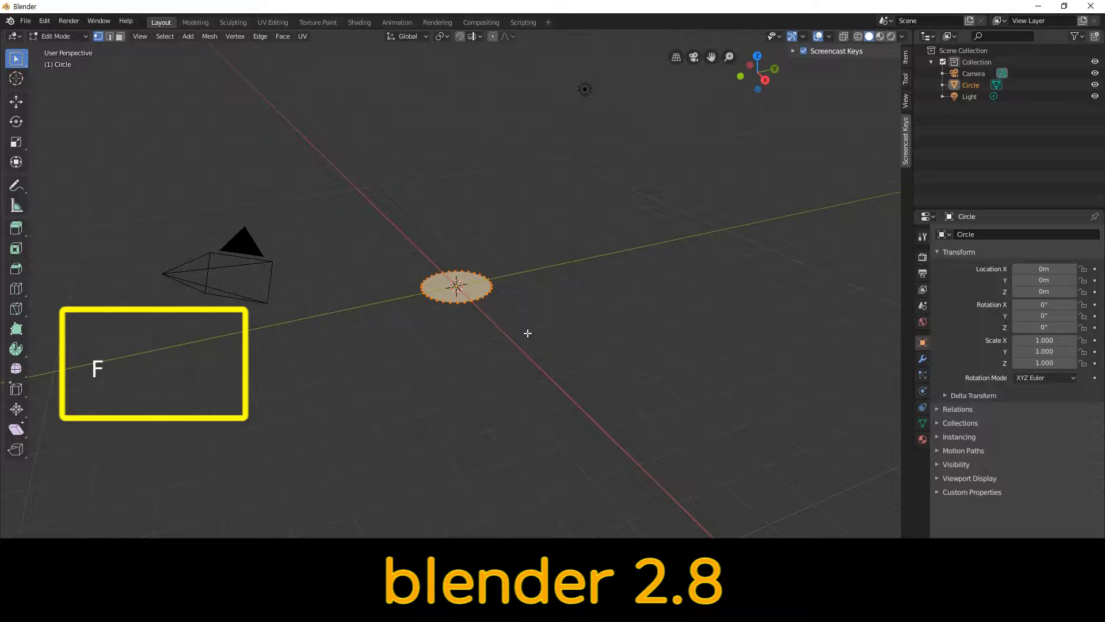
{"action": "key", "text": "ctrl+e"}
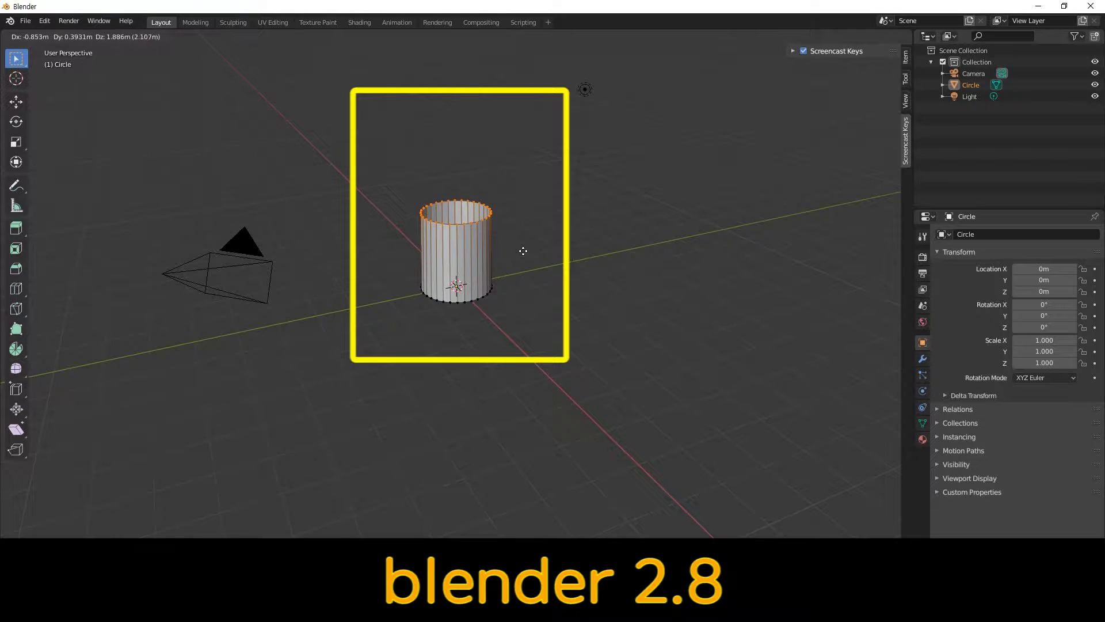
Add a Solidify modifier with -0.3m thickness and a Subdivision Surface modifier to the cylinder.
{"action": "key", "text": "z"}
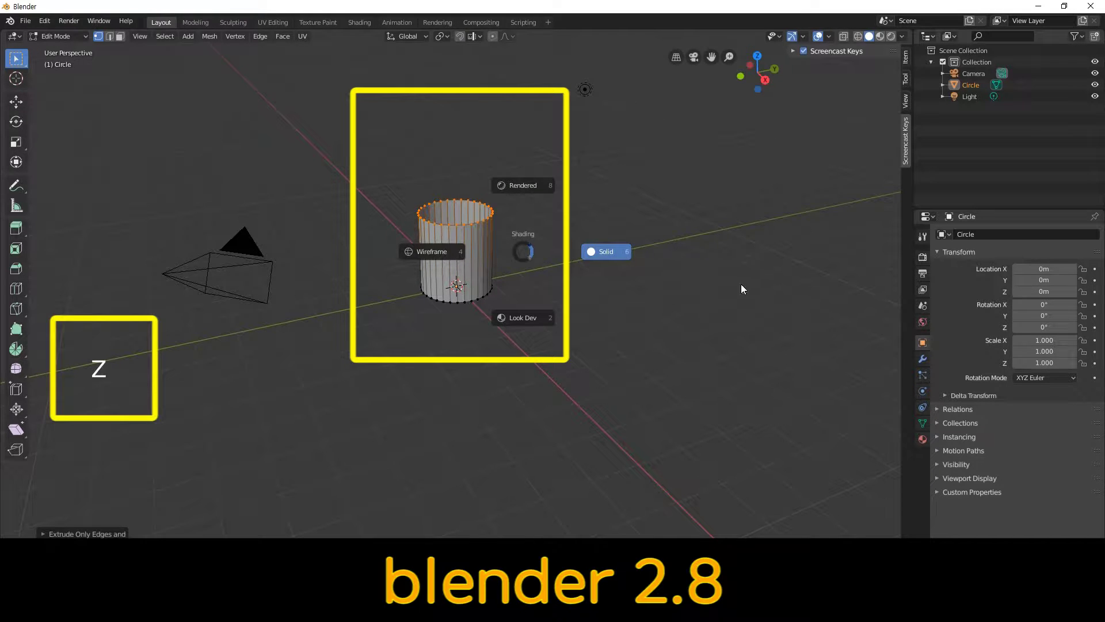
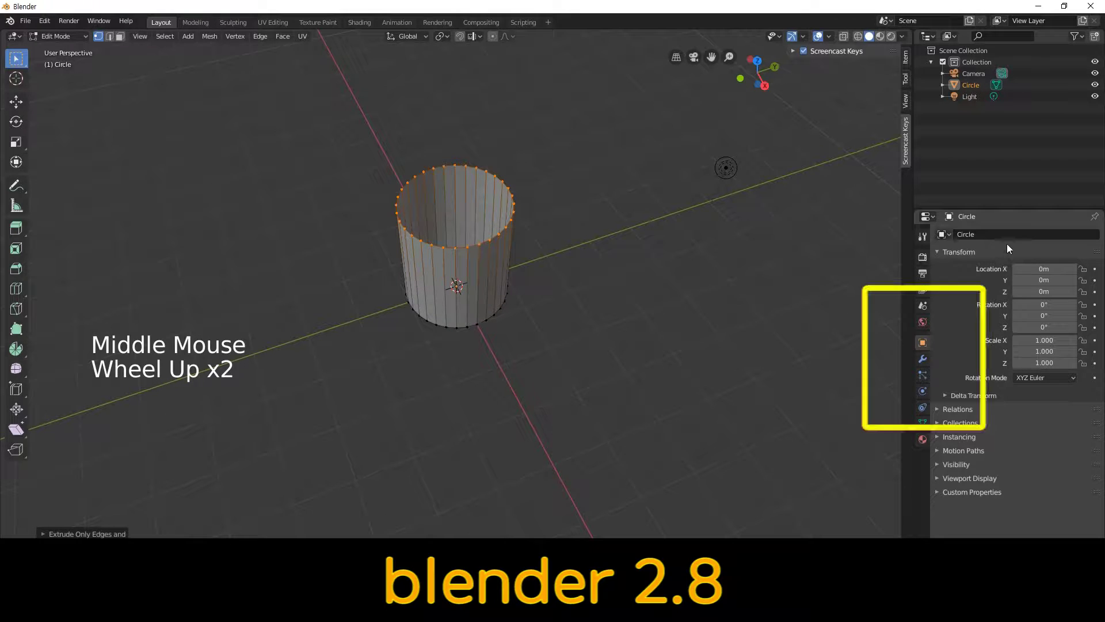
{"action": "left_click", "coordinate": [1098, 234]}
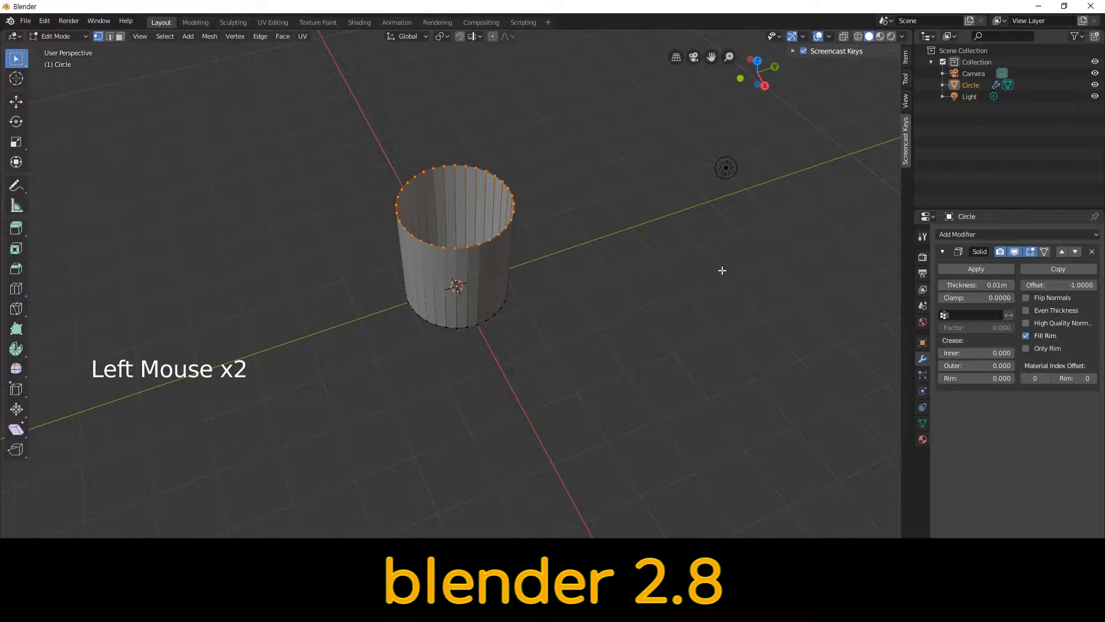
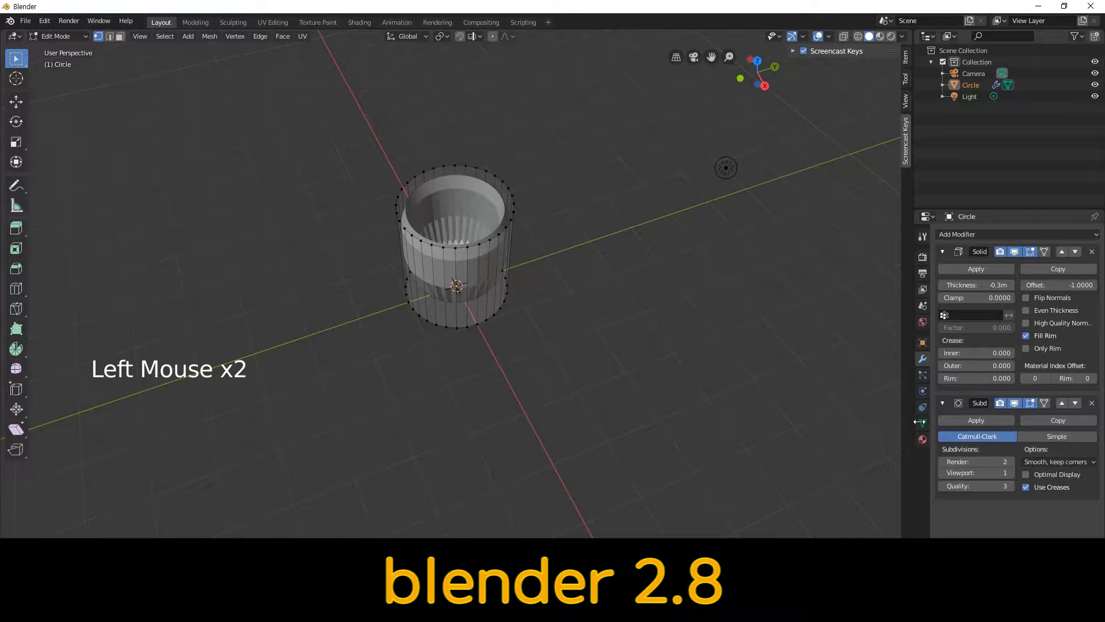
Raise subdivision to viewport level 3 and add holding edge loops near the base and rim.
{"action": "middle_click", "coordinate": [728, 383]}
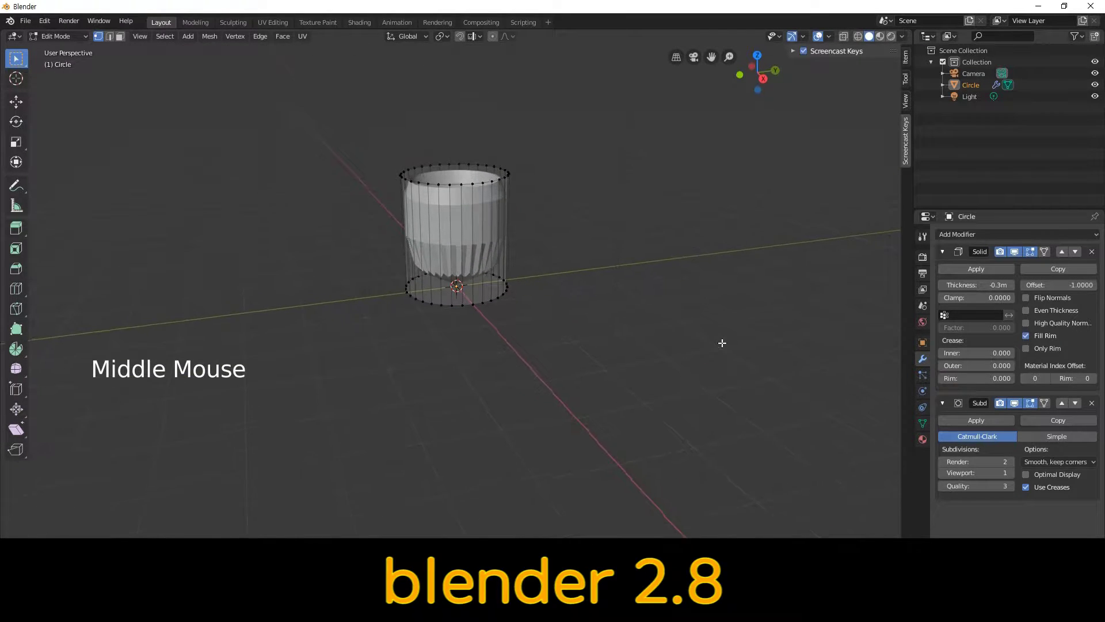
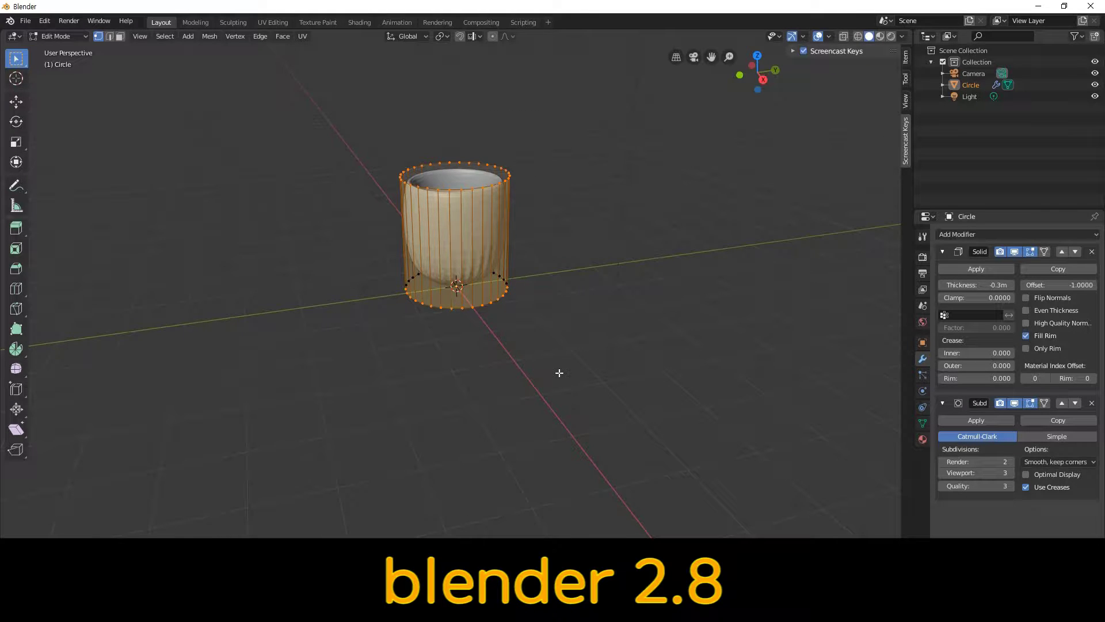
{"action": "key", "text": "ctrl+r"}
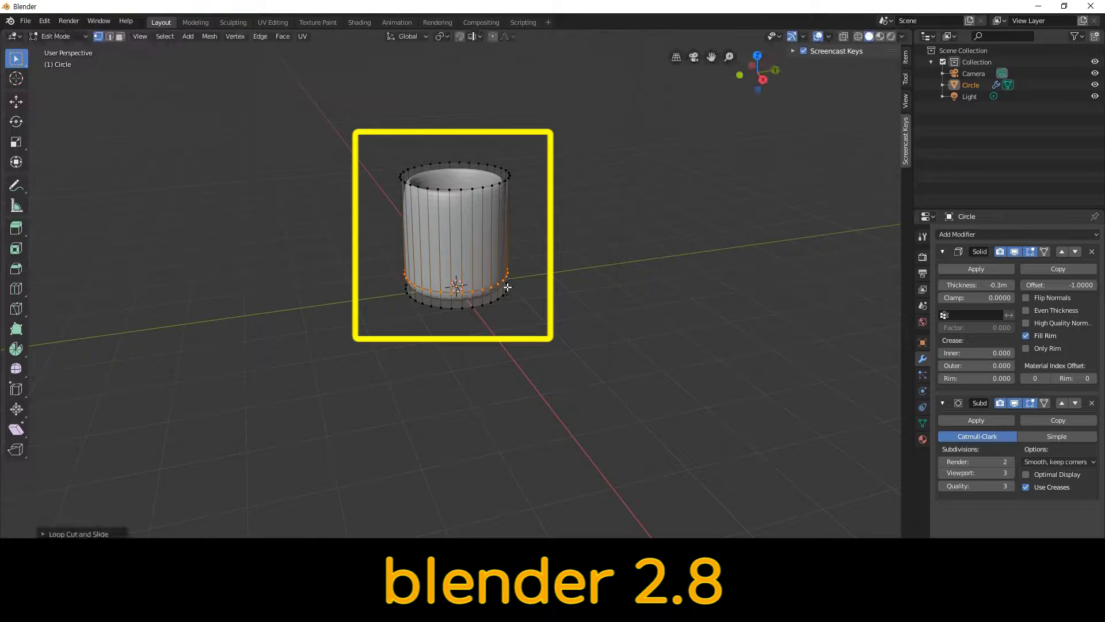
{"action": "key", "text": "ctrl+r"}
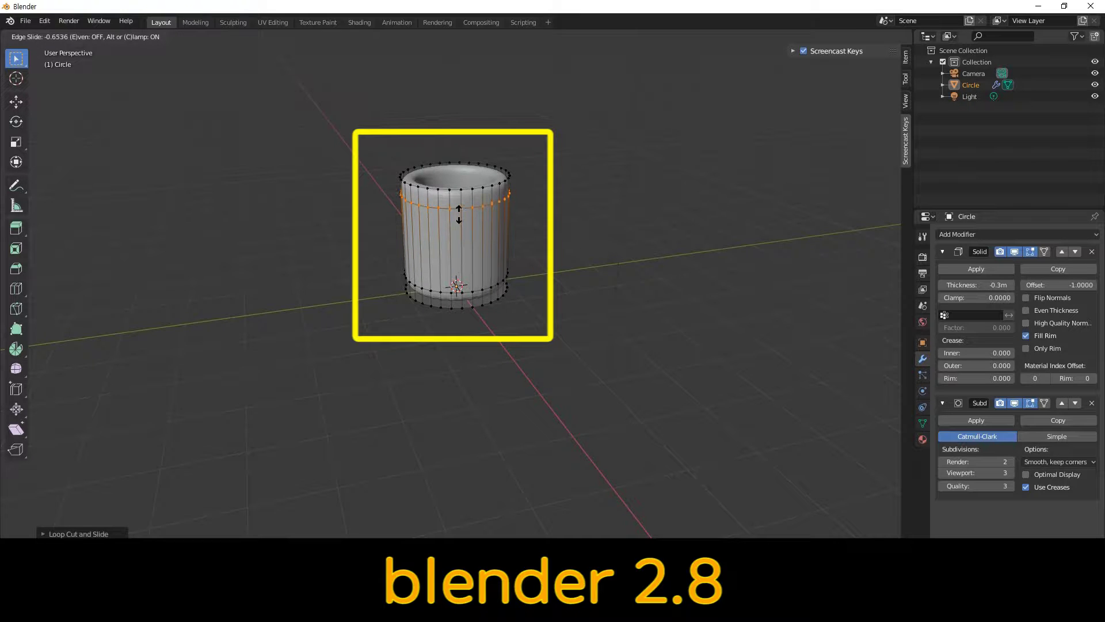
{"action": "middle_click", "coordinate": [557, 217]}
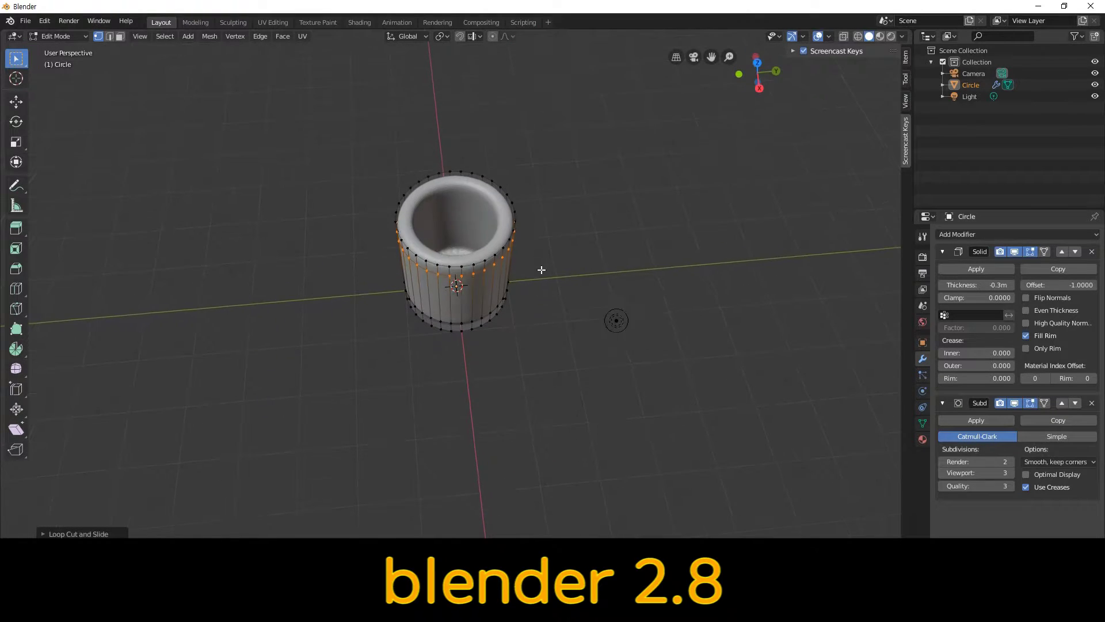
Apply the Solidify modifier in Object Mode, keeping only Subdivision Surface adjustable.
{"action": "left_click", "coordinate": [561, 230]}
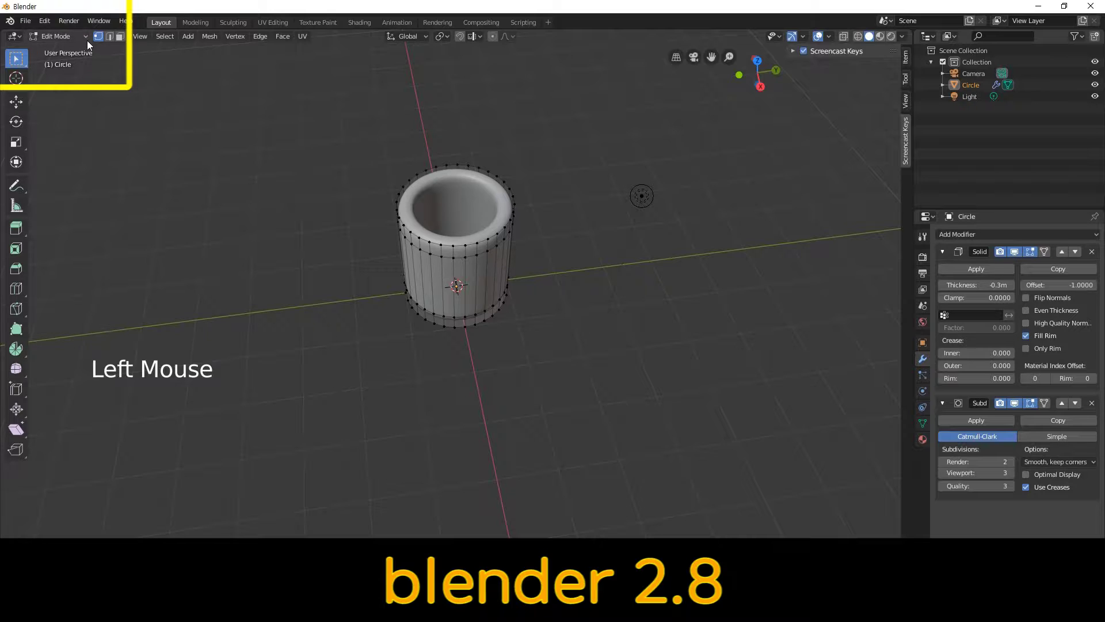
{"action": "left_click", "coordinate": [87, 39]}
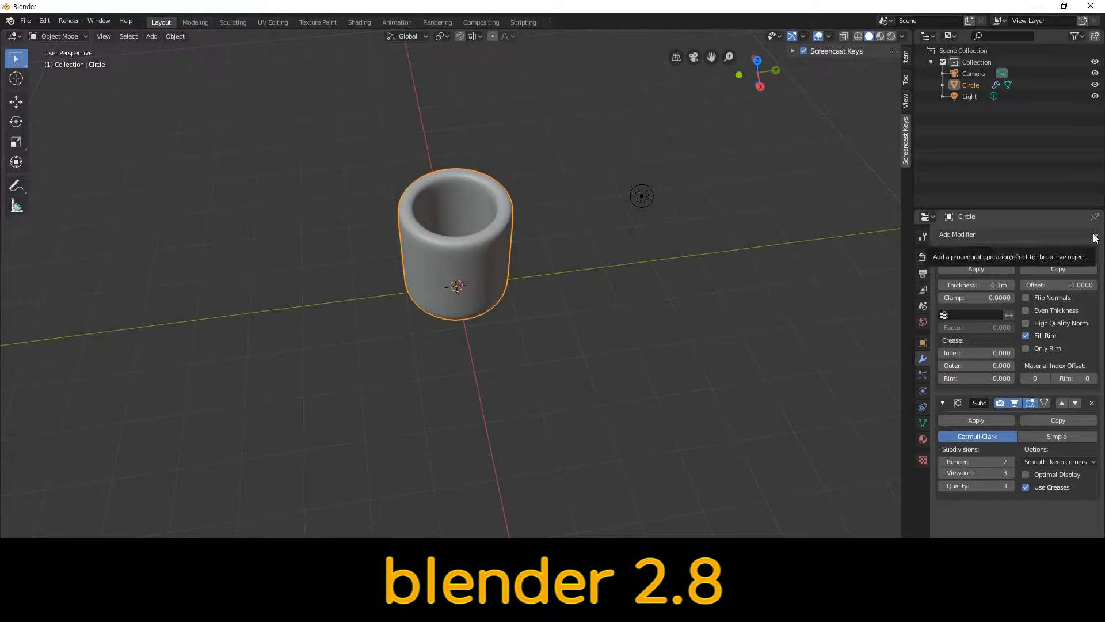
{"action": "left_click", "coordinate": [1097, 236]}
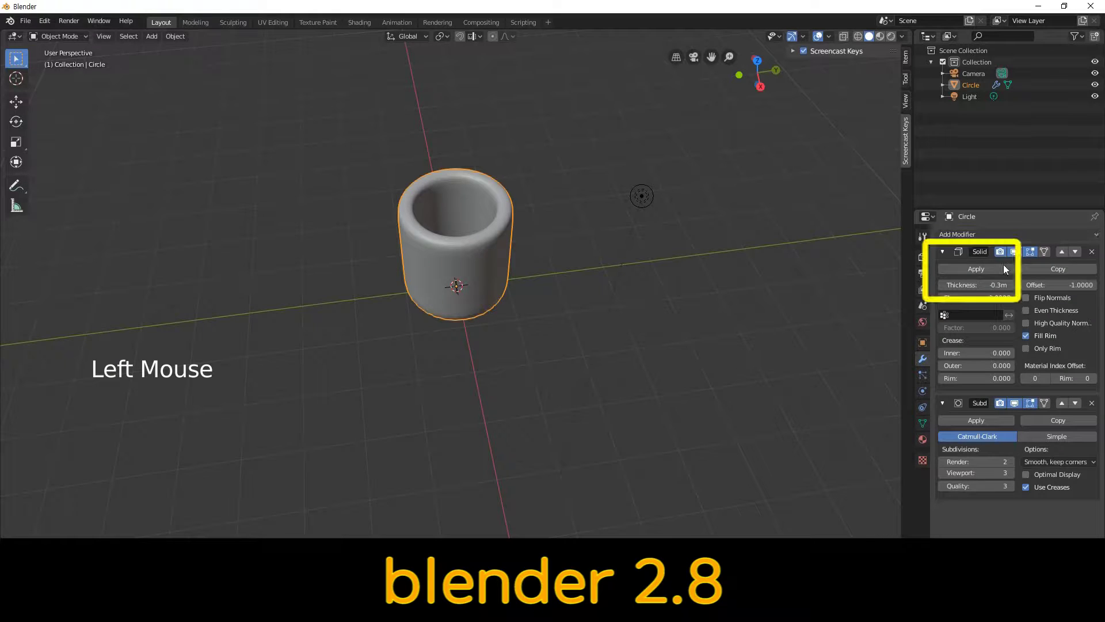
{"action": "left_click", "coordinate": [990, 272]}
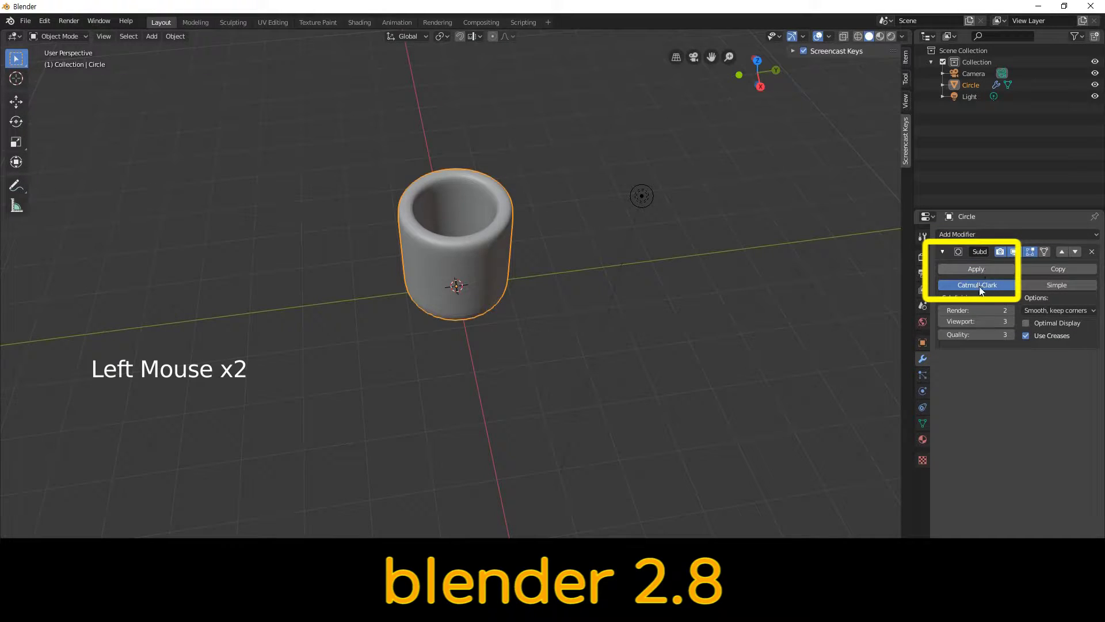
{"action": "middle_click", "coordinate": [586, 221]}
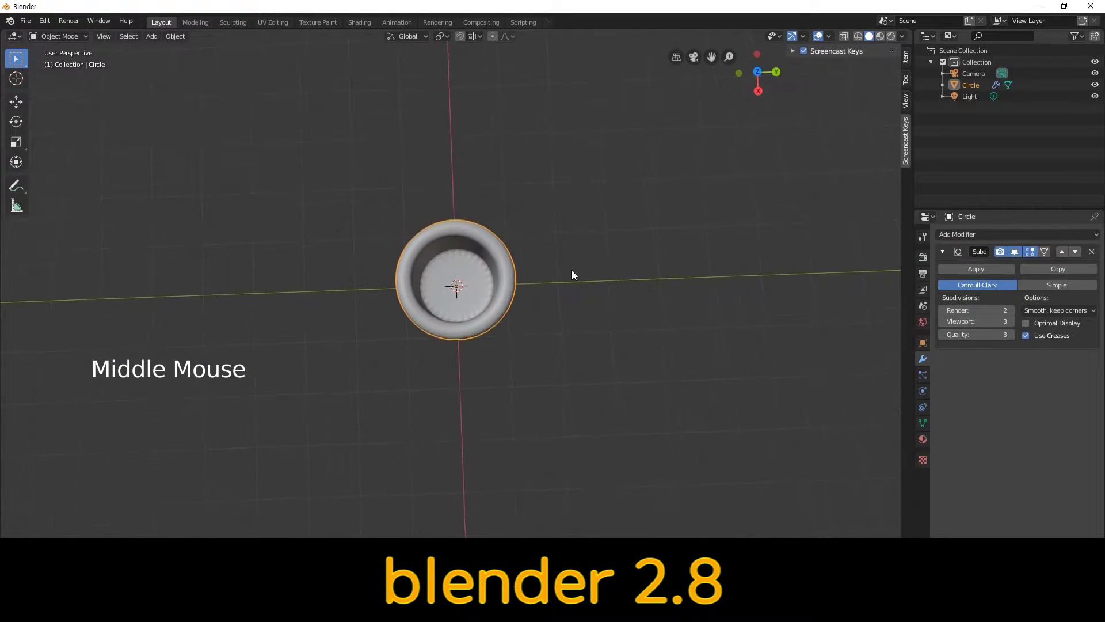
Inset the cup's inner floor face in face-select mode and return to Object Mode.
{"action": "left_click", "coordinate": [84, 37]}
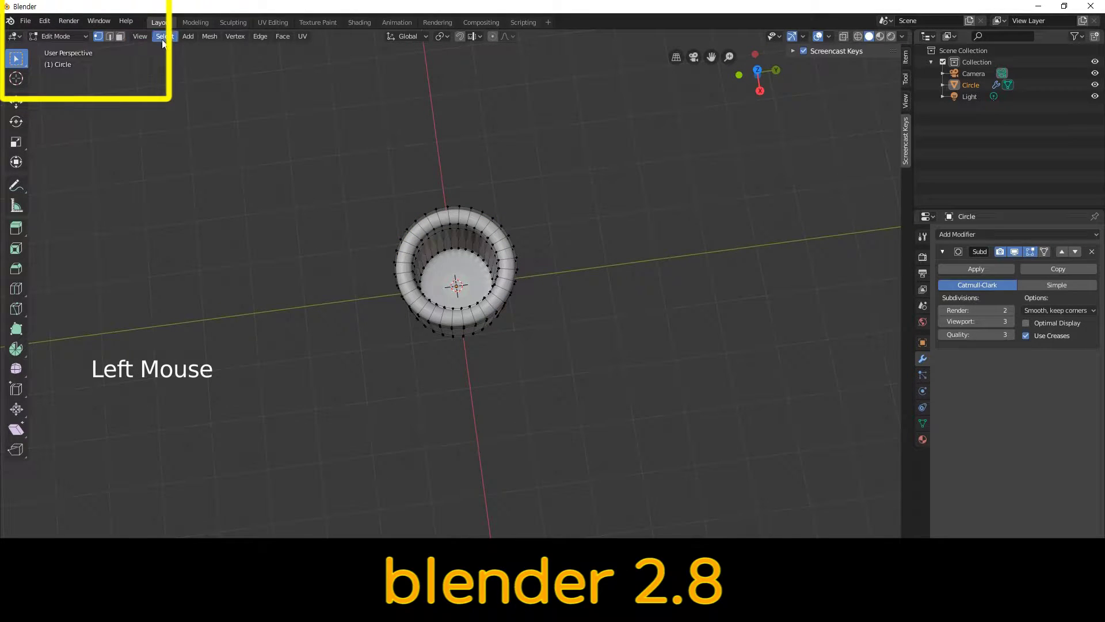
{"action": "left_click", "coordinate": [125, 37]}
{"action": "left_click", "coordinate": [443, 261]}
{"action": "scroll", "scroll_direction": "up", "scroll_amount": 3}
{"action": "scroll", "scroll_direction": "up", "scroll_amount": 3}
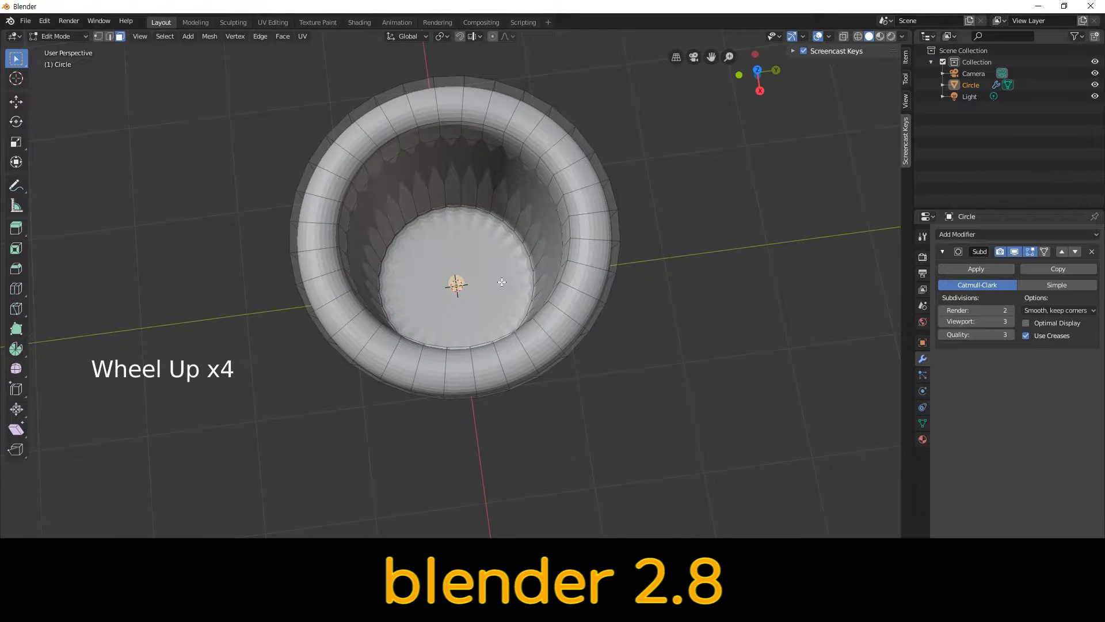
{"action": "key", "text": "i"}
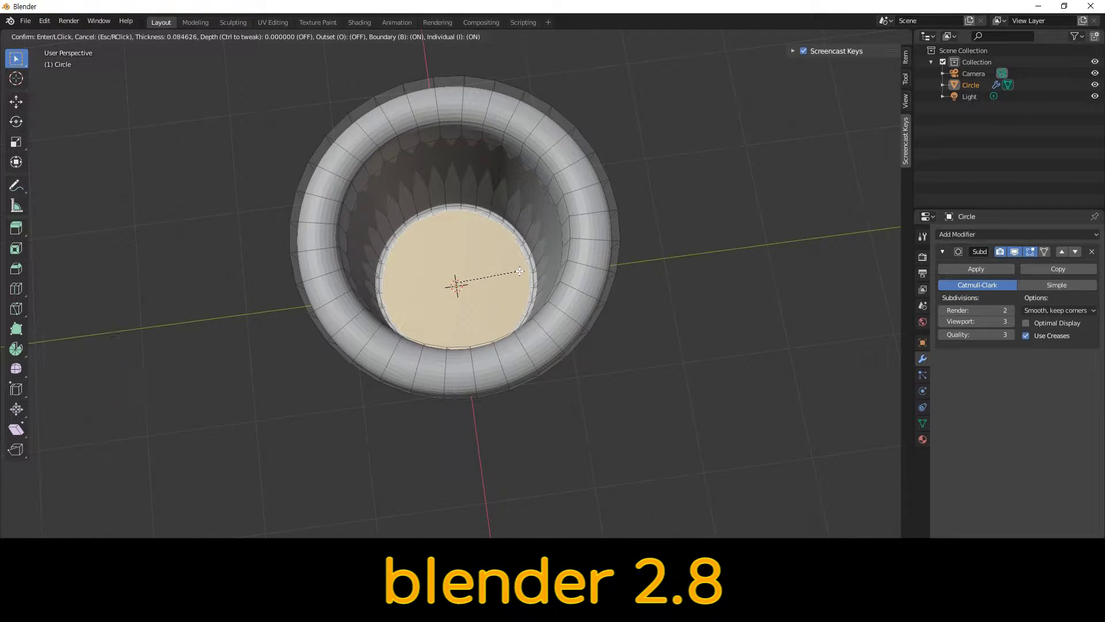
{"action": "key", "text": "i"}
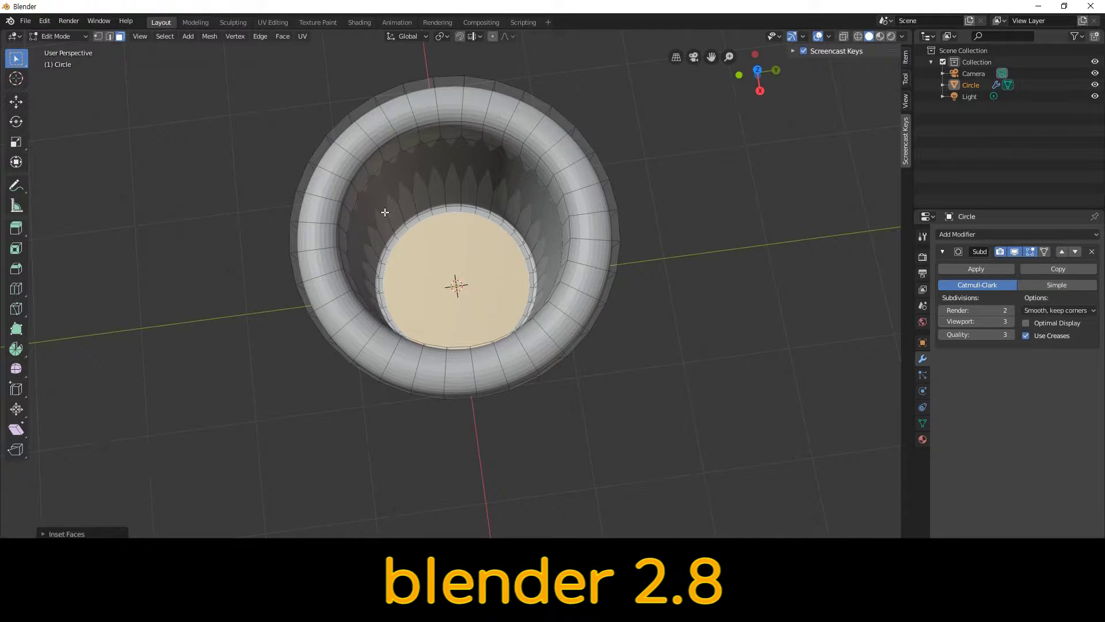
{"action": "left_click", "coordinate": [90, 37]}
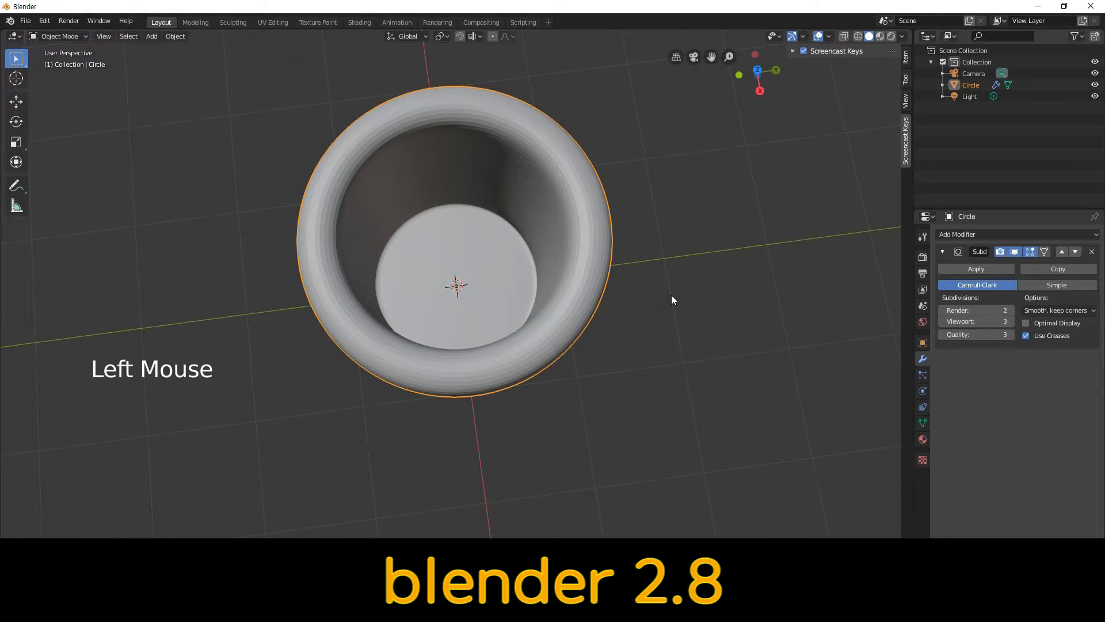
Zoom and orbit to view the cup's underside.
{"action": "scroll", "scroll_direction": "up", "scroll_amount": 3}
{"action": "scroll", "scroll_direction": "up", "scroll_amount": 3}
{"action": "scroll", "scroll_direction": "down", "scroll_amount": 3}
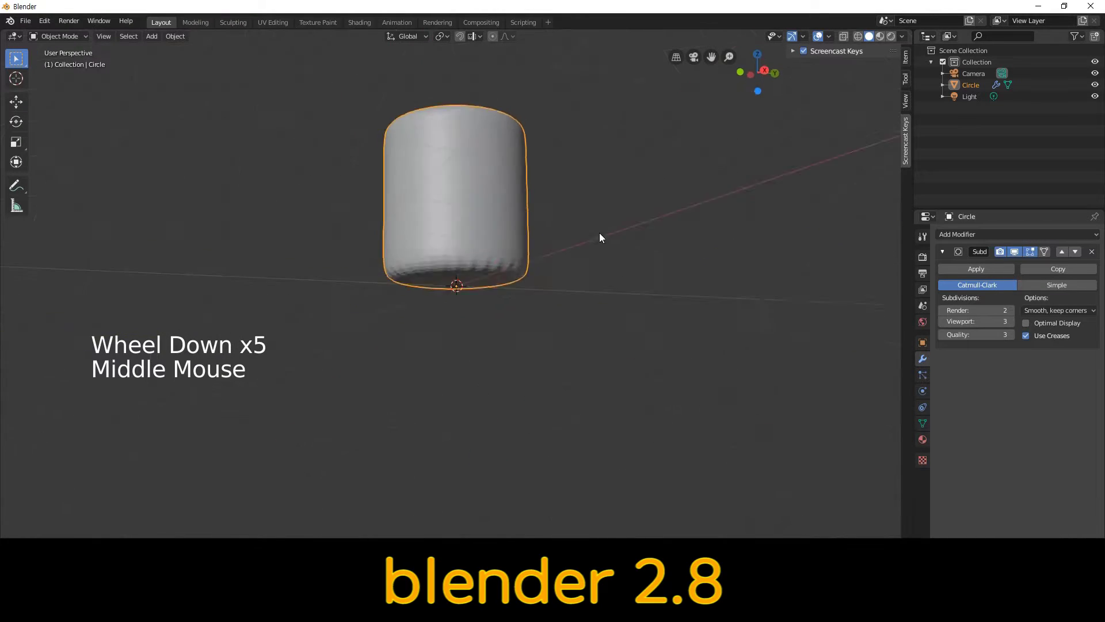
{"action": "scroll", "scroll_direction": "up", "scroll_amount": 3}
{"action": "scroll", "scroll_direction": "up", "scroll_amount": 3}
{"action": "middle_click", "coordinate": [685, 249]}
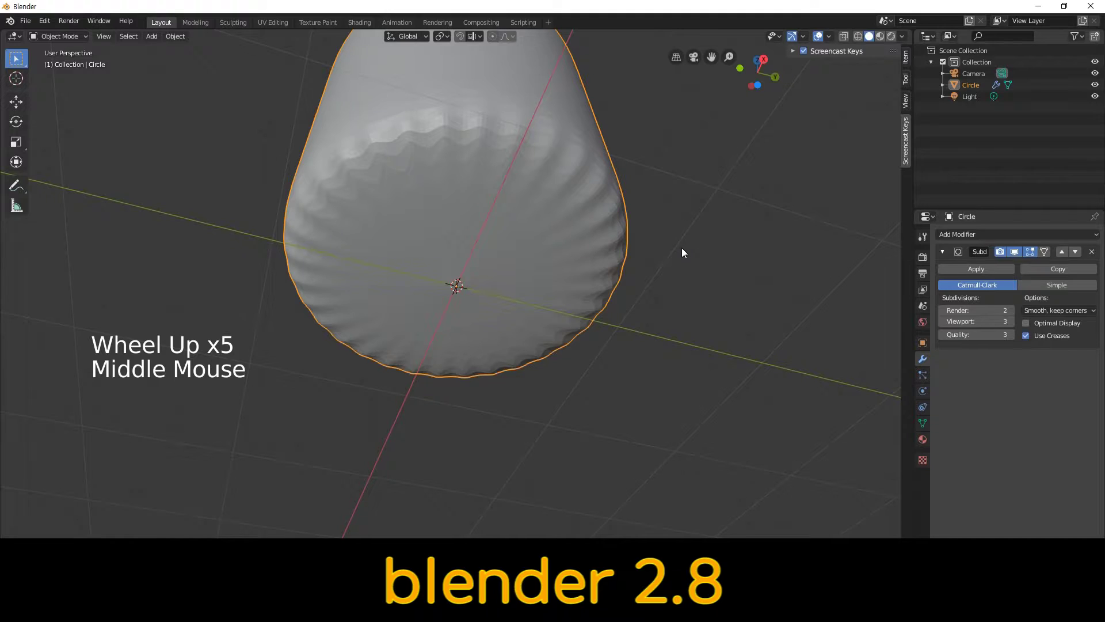
Inset the outer bottom face, leaving a thin rim ring around the base.
{"action": "left_click", "coordinate": [86, 38]}
{"action": "left_click", "coordinate": [122, 38]}
{"action": "left_click", "coordinate": [441, 216]}
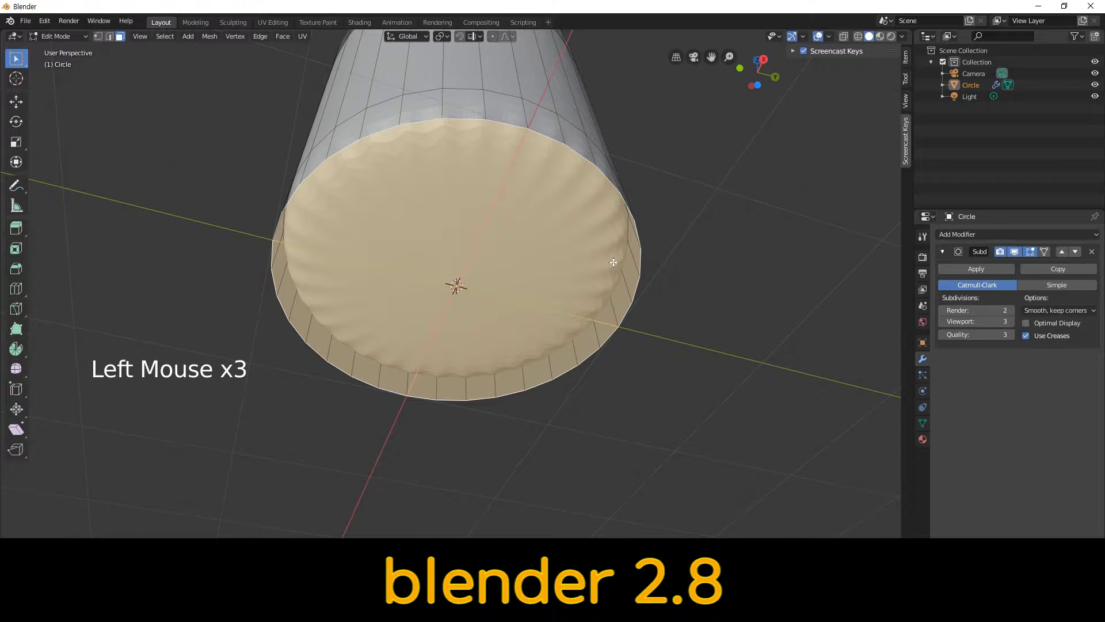
{"action": "key", "text": "i"}
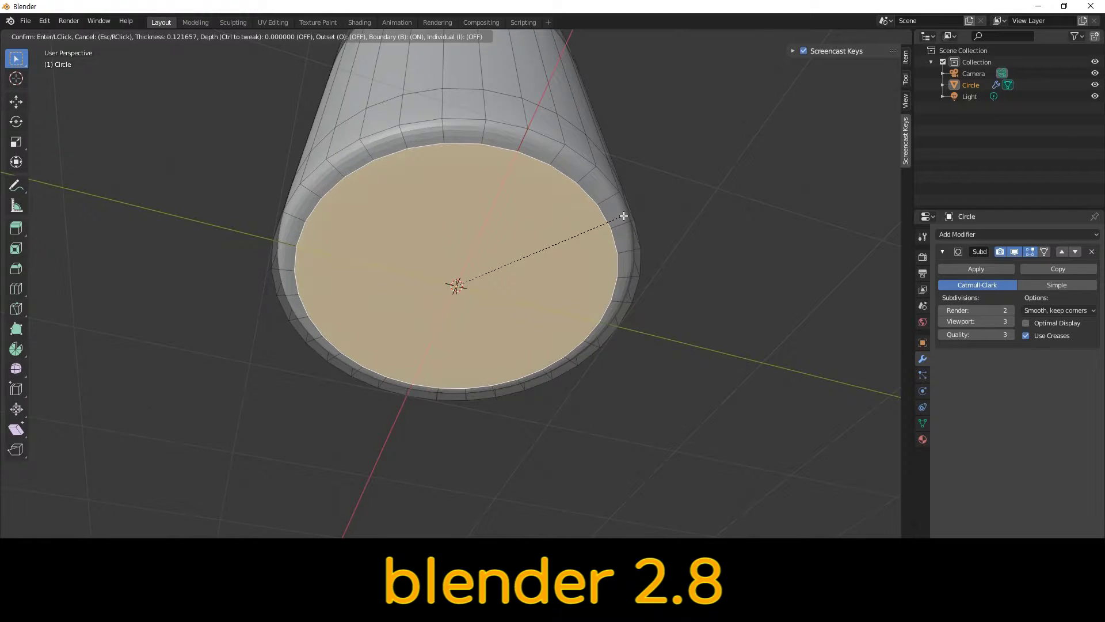
{"action": "key", "text": "i"}
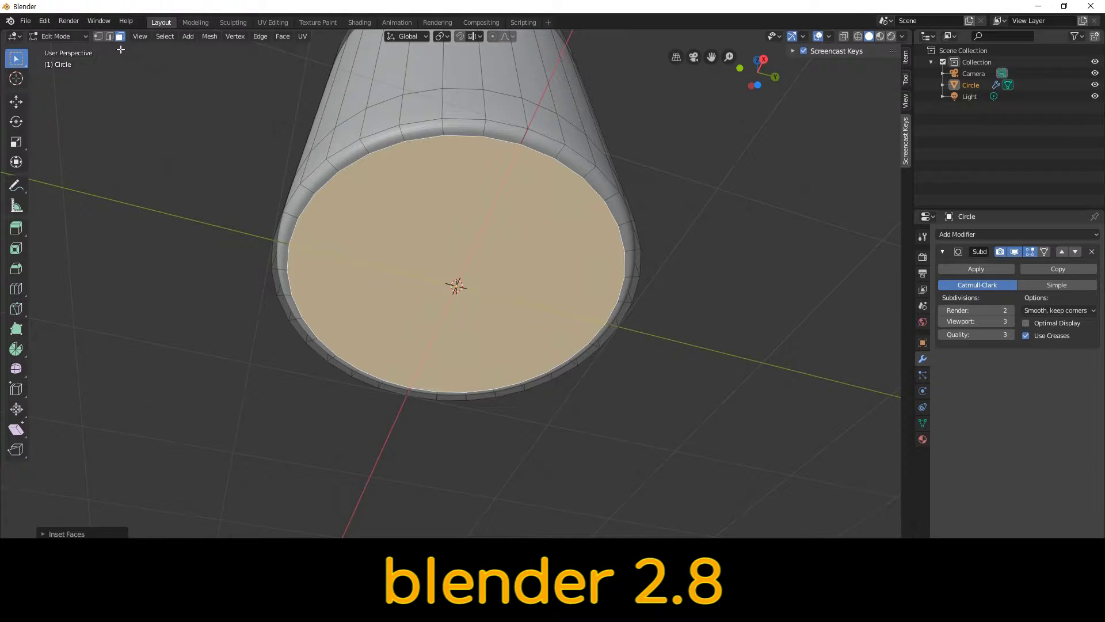
Orbit around the smoothed cup and base in Object Mode, ending in Front Orthographic (numpad 1).
{"action": "left_click", "coordinate": [89, 38]}
{"action": "left_click", "coordinate": [203, 142]}
{"action": "scroll", "scroll_direction": "up", "scroll_amount": 3}
{"action": "scroll", "scroll_direction": "down", "scroll_amount": 3}
{"action": "middle_click", "coordinate": [741, 225]}
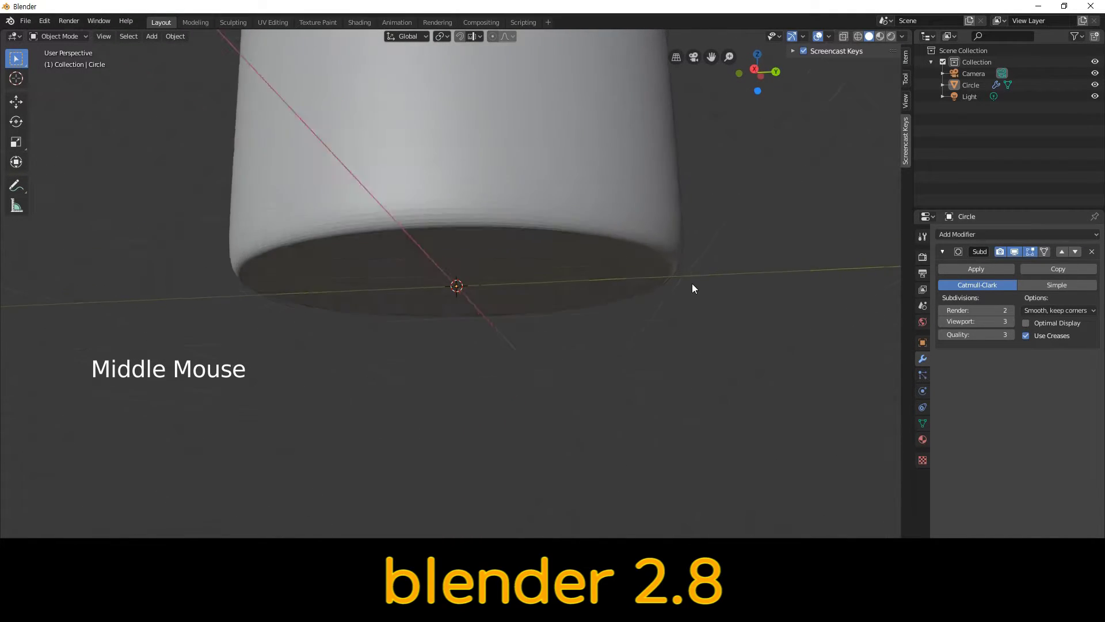
{"action": "scroll", "scroll_direction": "up", "scroll_amount": 3}
{"action": "scroll", "scroll_direction": "down", "scroll_amount": 3}
{"action": "scroll", "scroll_direction": "down", "scroll_amount": 3}
{"action": "middle_click", "coordinate": [706, 236]}
{"action": "scroll", "scroll_direction": "down", "scroll_amount": 3}
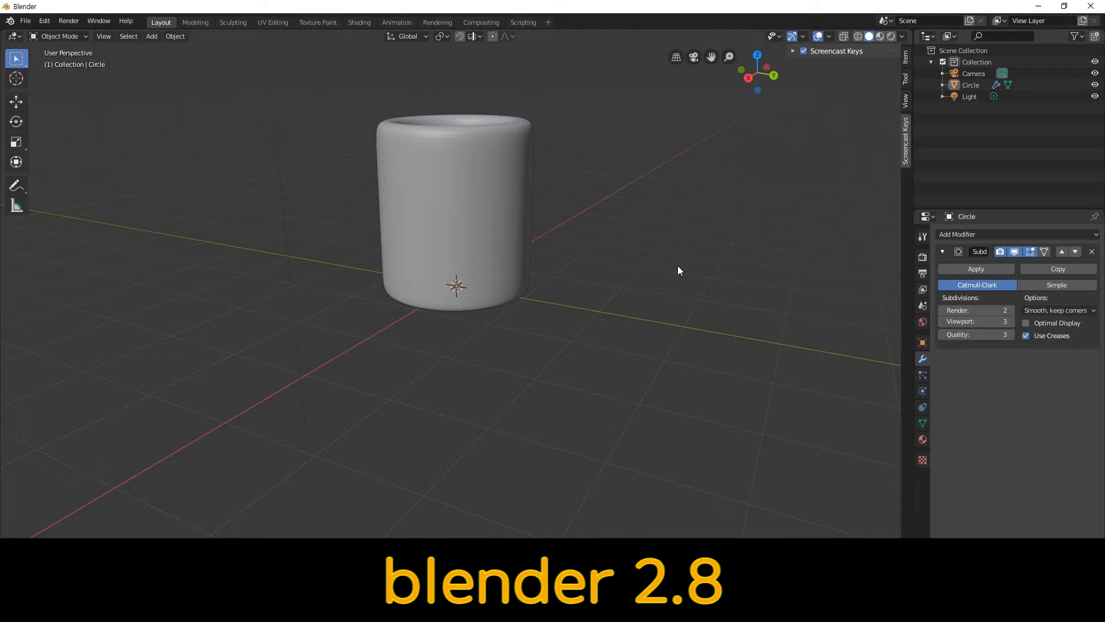
{"action": "key", "text": "KP_1"}
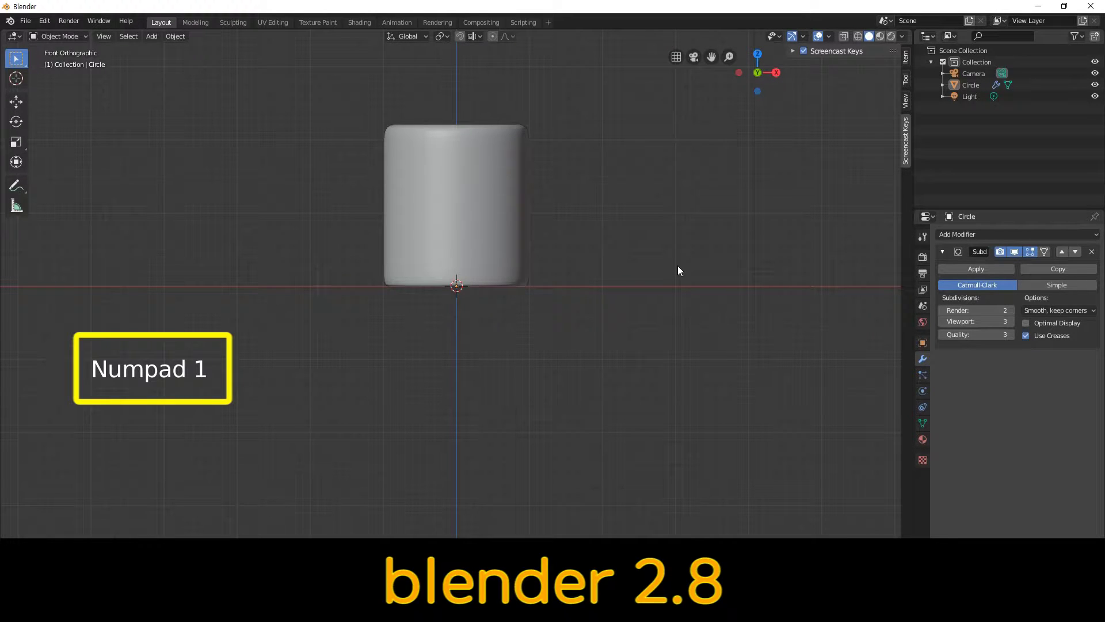
Add loop cuts near the bottom and near the top rim of the cup wall.
{"action": "left_click", "coordinate": [88, 40]}
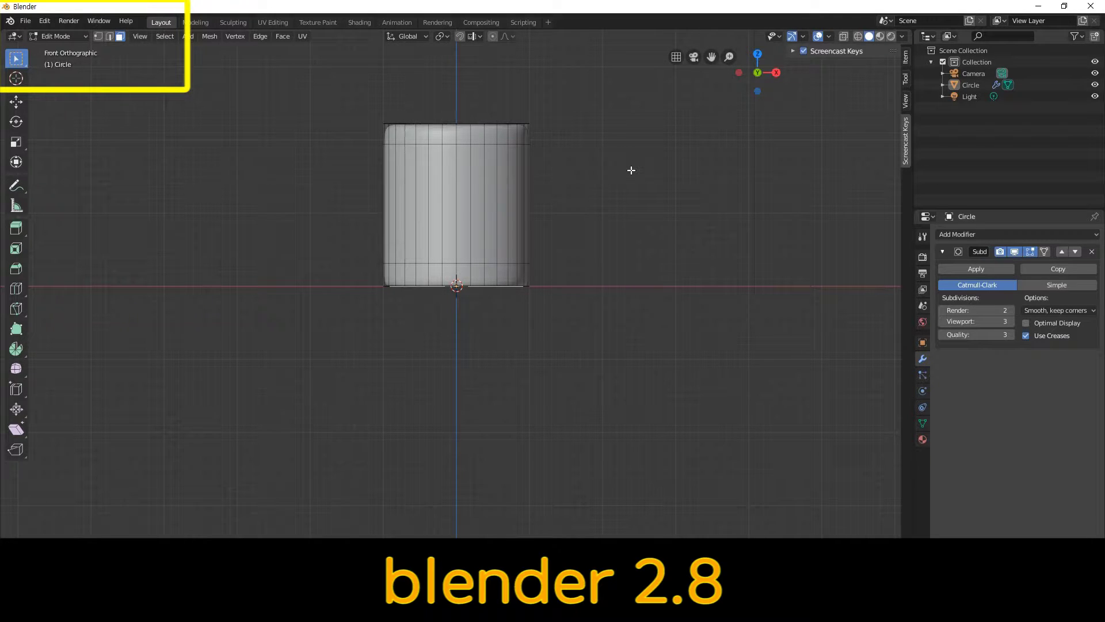
{"action": "key", "text": "ctrl+r"}
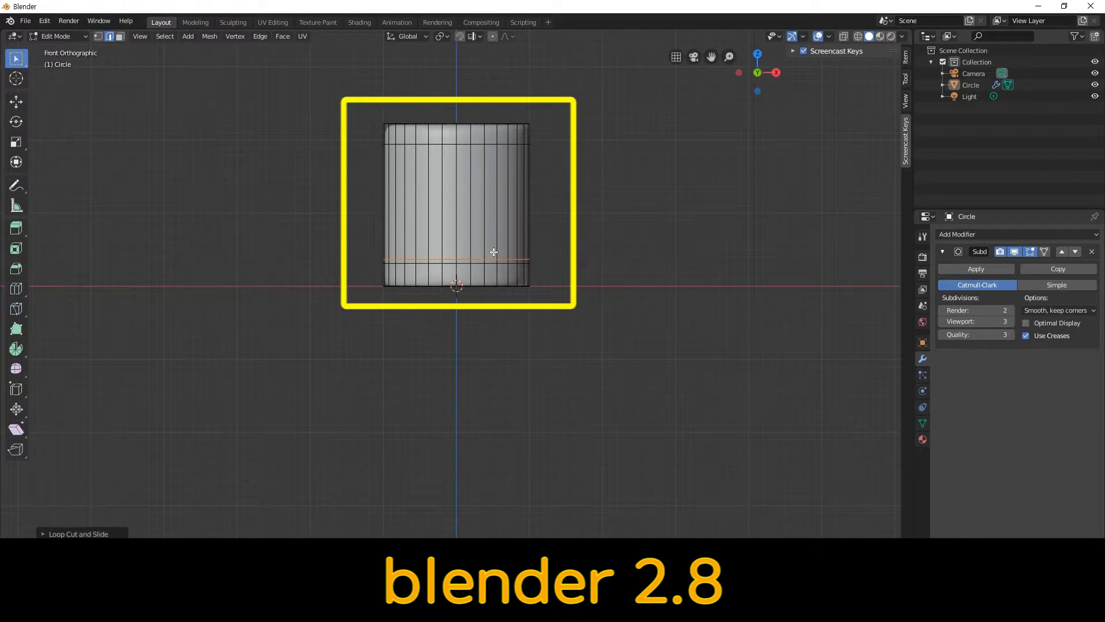
{"action": "key", "text": "ctrl+r"}
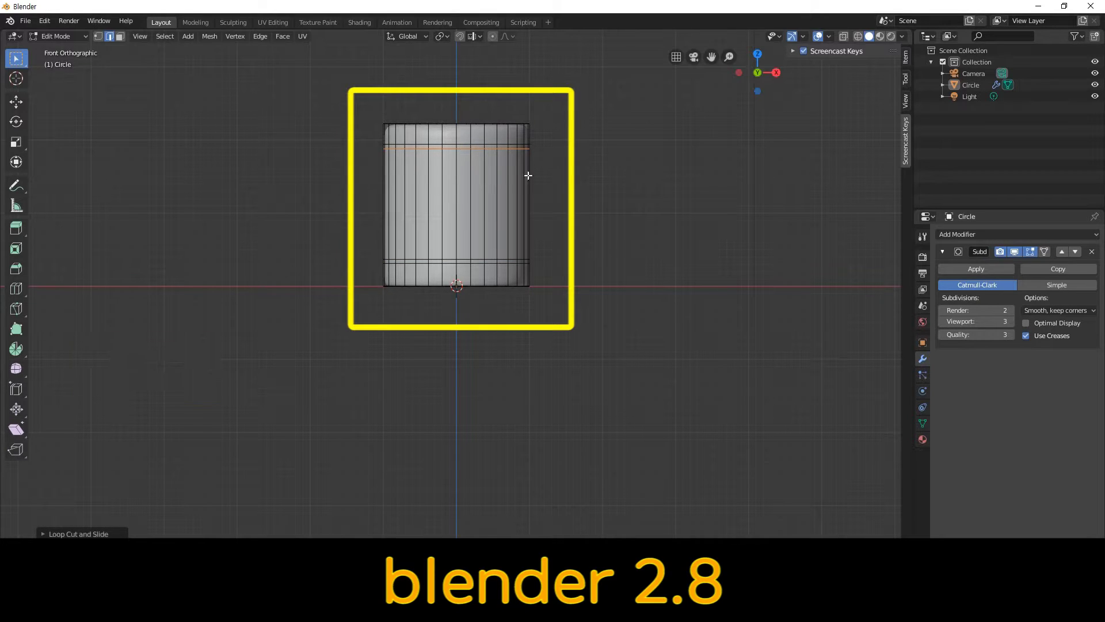
{"action": "left_click", "coordinate": [125, 40]}
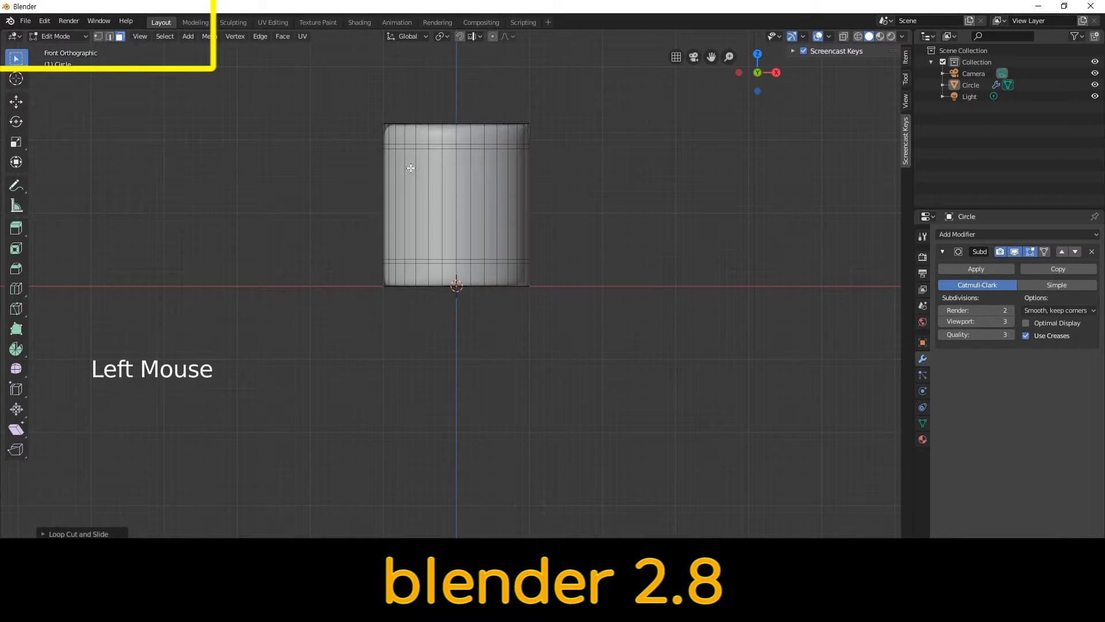
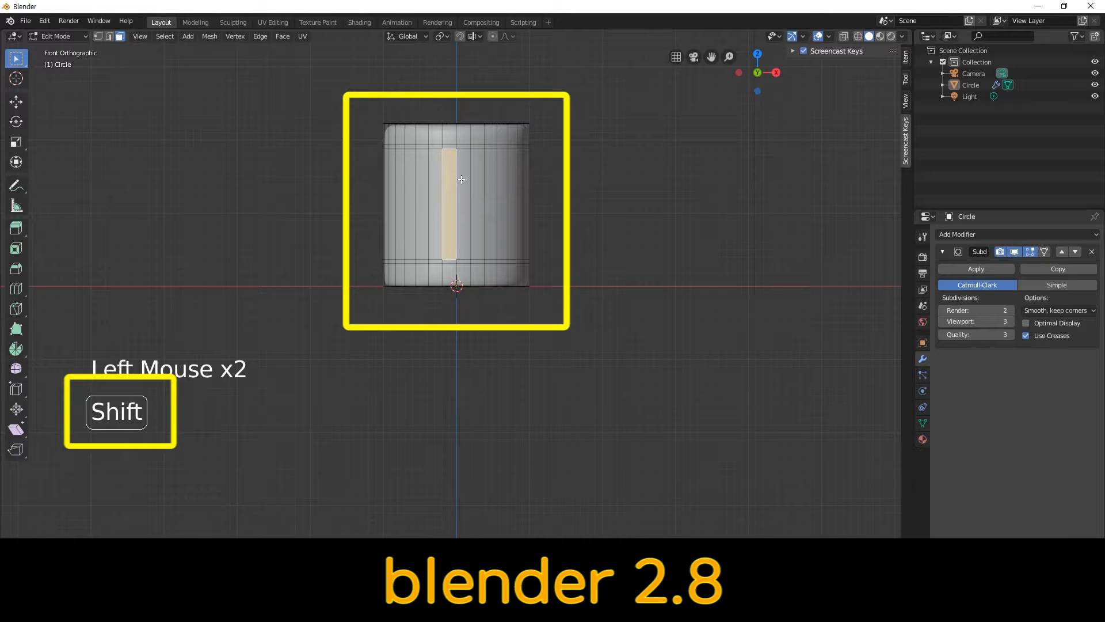
Extrude two adjacent tall side faces outward into a handle block.
{"action": "left_click", "coordinate": [463, 174]}
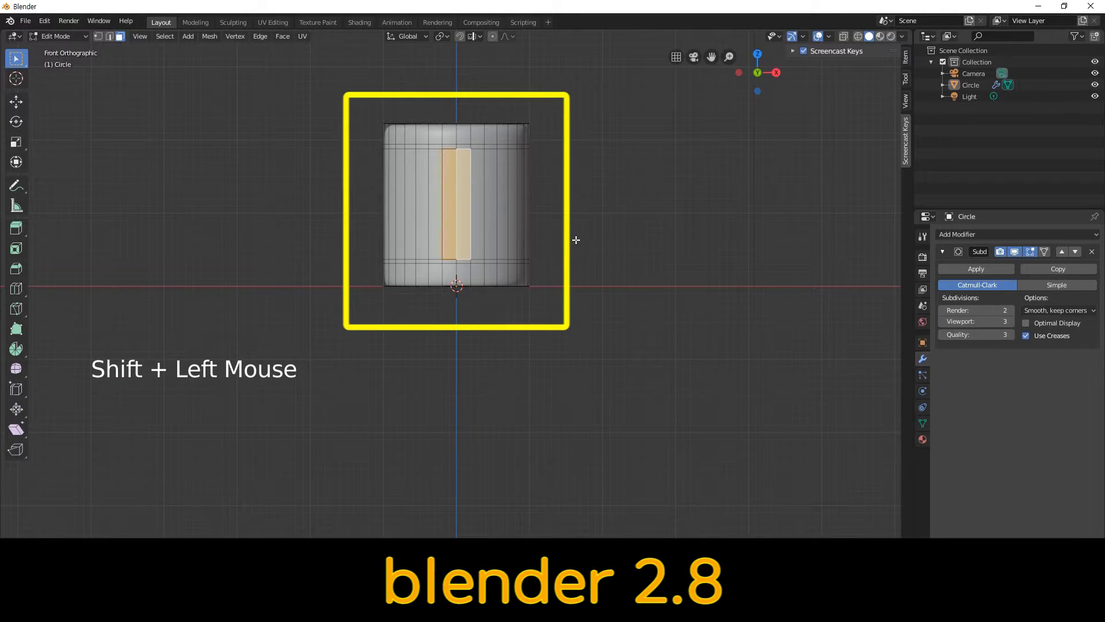
{"action": "middle_click", "coordinate": [580, 238]}
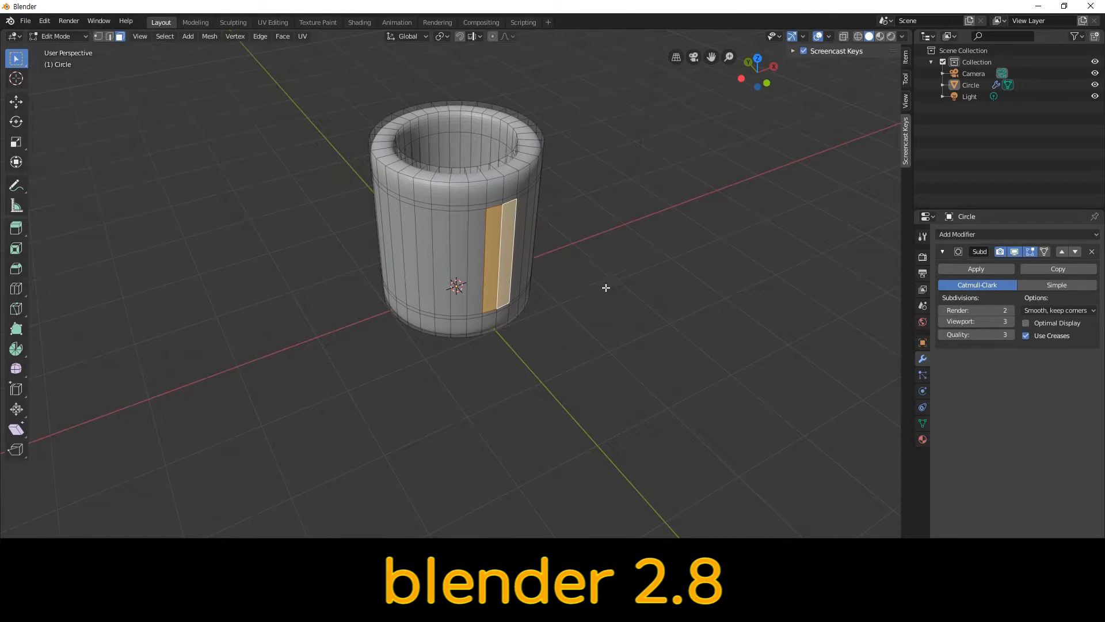
{"action": "key", "text": "e"}
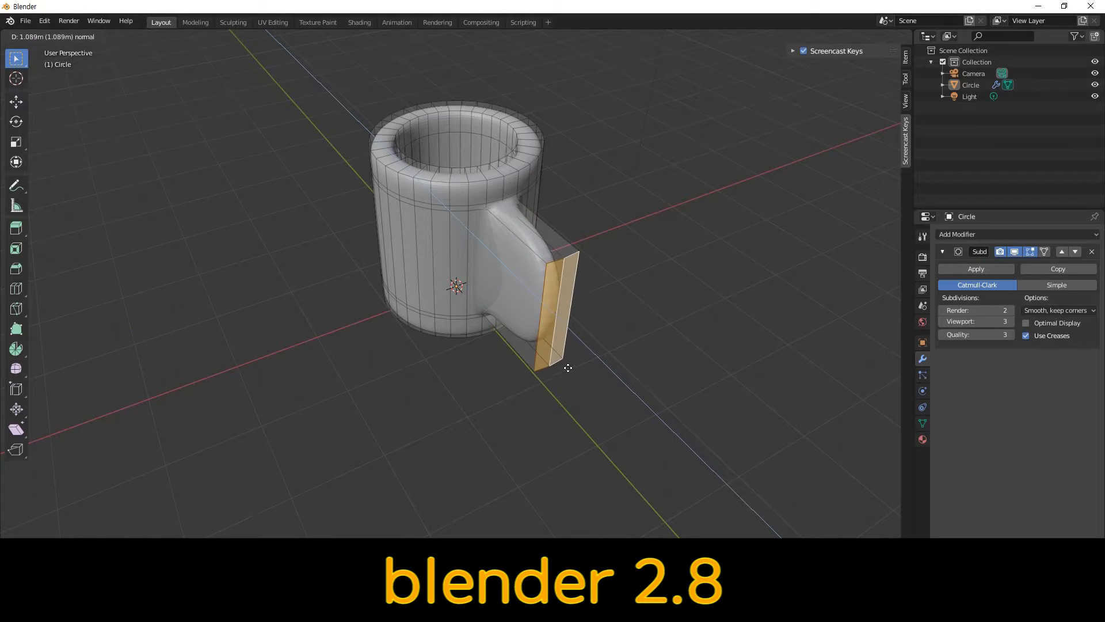
{"action": "left_click", "coordinate": [86, 39]}
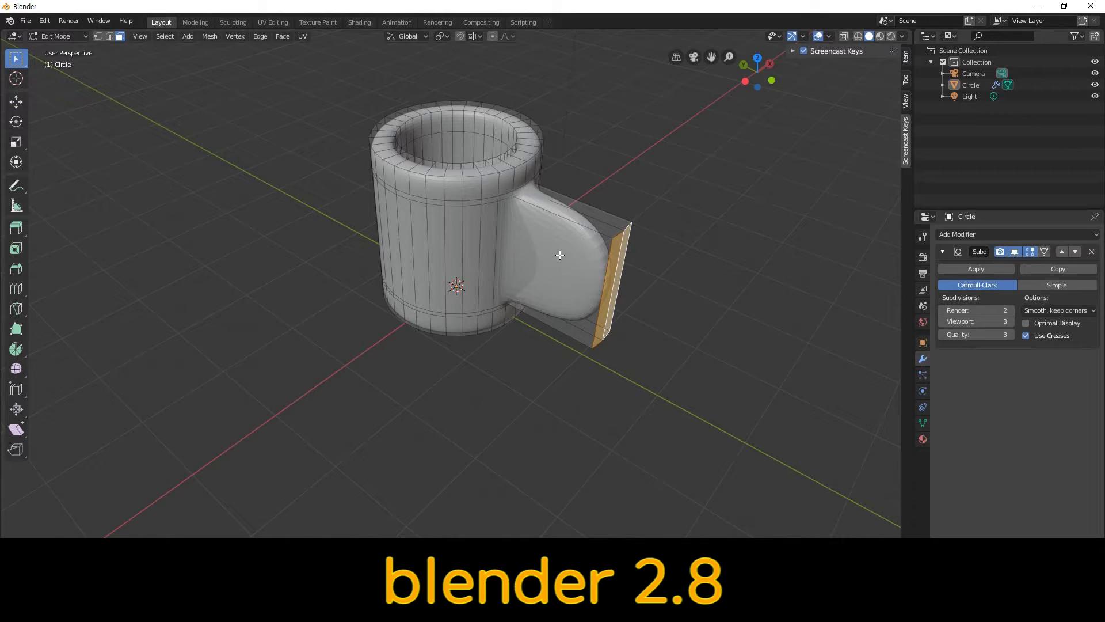
Select the handle block's end face and inset it for the handle loop.
{"action": "left_click", "coordinate": [559, 253]}
{"action": "middle_click", "coordinate": [697, 265]}
{"action": "left_click", "coordinate": [387, 229]}
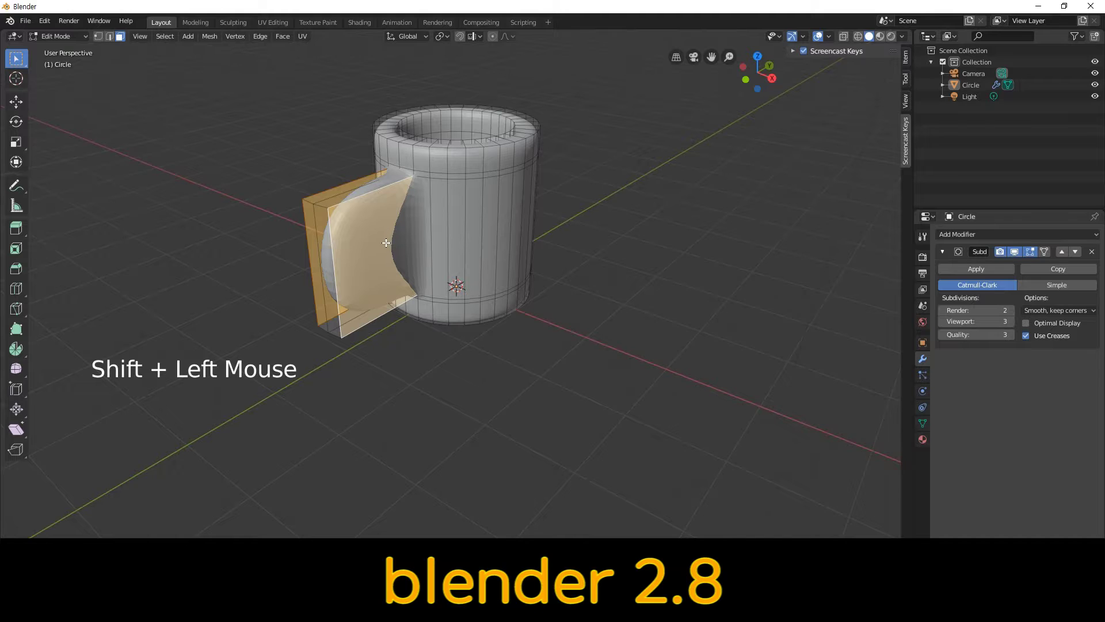
{"action": "middle_click", "coordinate": [395, 243]}
Bridge the handle's inset edge loops to open a hole, then inspect the ring handle.
{"action": "key", "text": "i"}
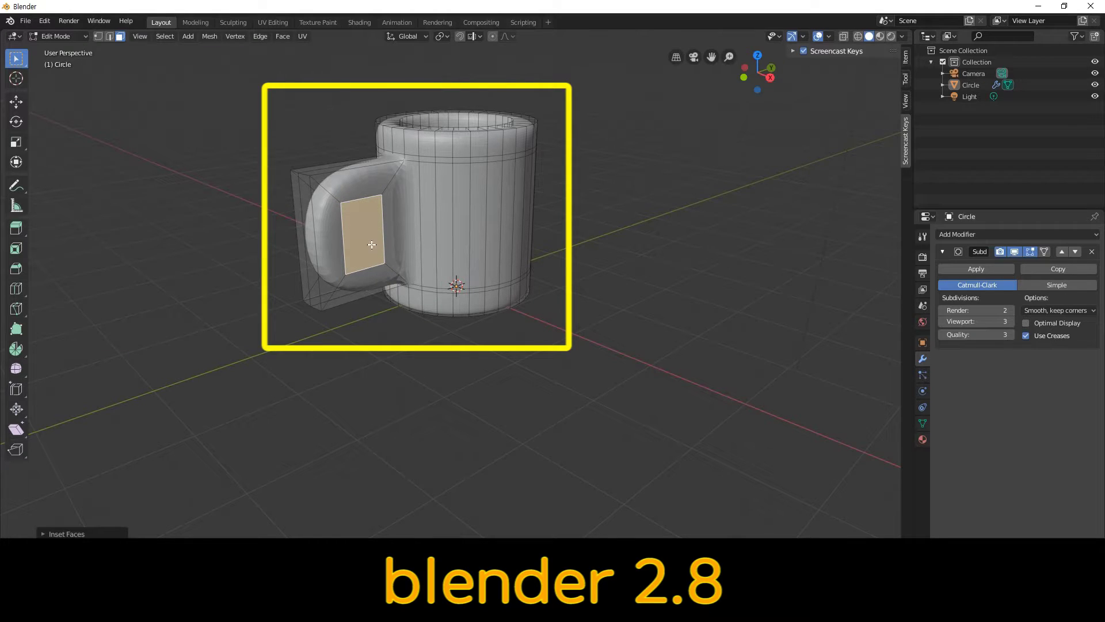
{"action": "key", "text": "ctrl+e"}
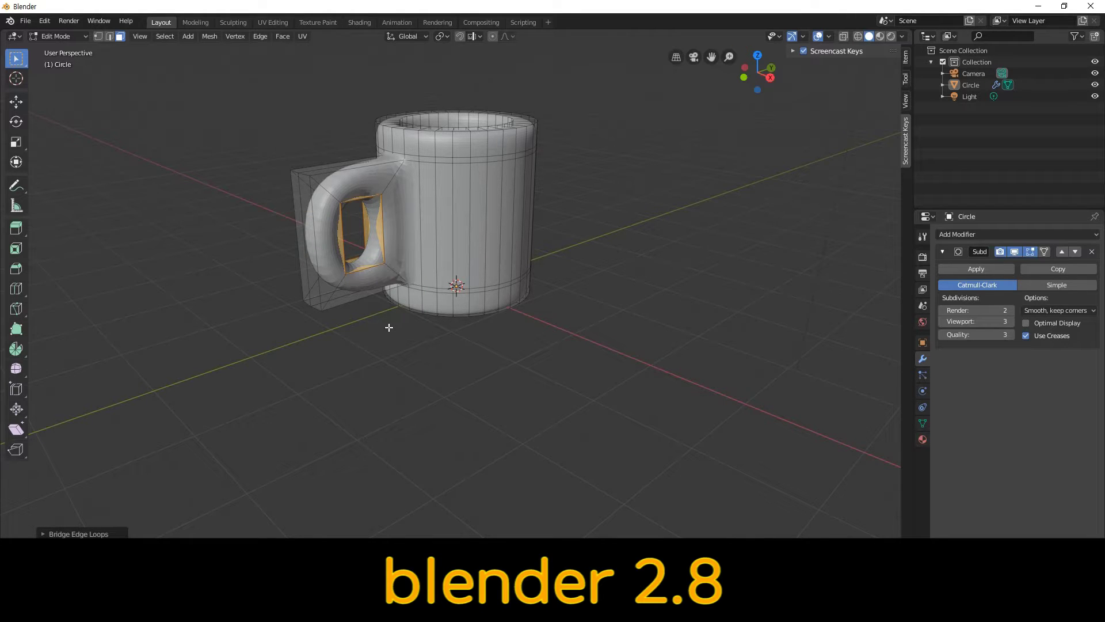
{"action": "middle_click", "coordinate": [387, 325]}
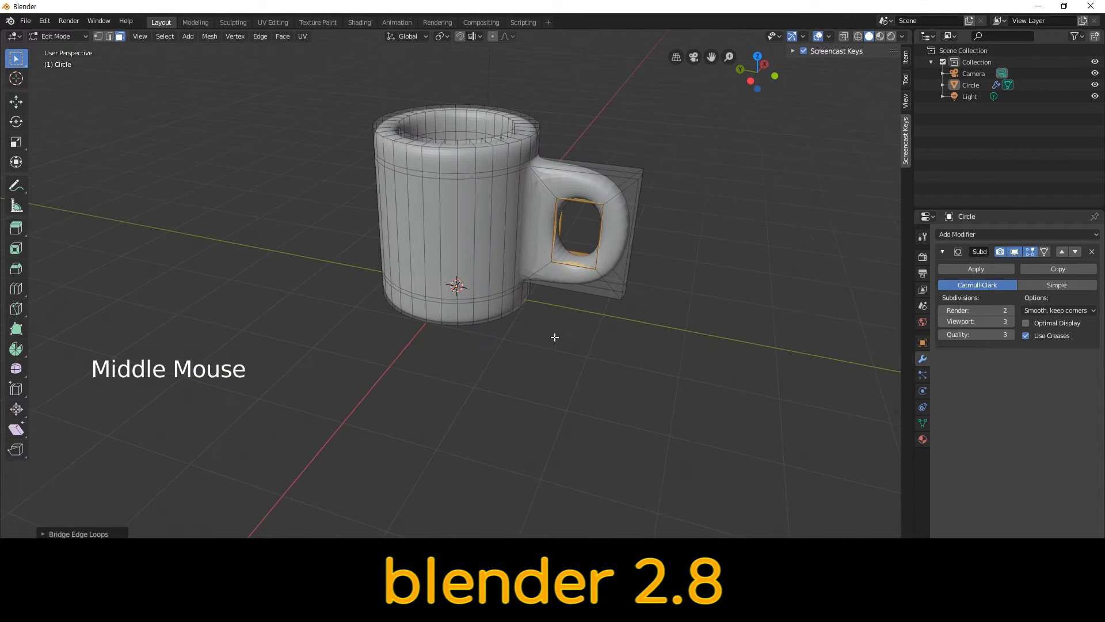
{"action": "scroll", "scroll_direction": "up", "scroll_amount": 3}
{"action": "scroll", "scroll_direction": "down", "scroll_amount": 3}
{"action": "scroll", "scroll_direction": "up", "scroll_amount": 3}
{"action": "middle_click", "coordinate": [769, 236]}
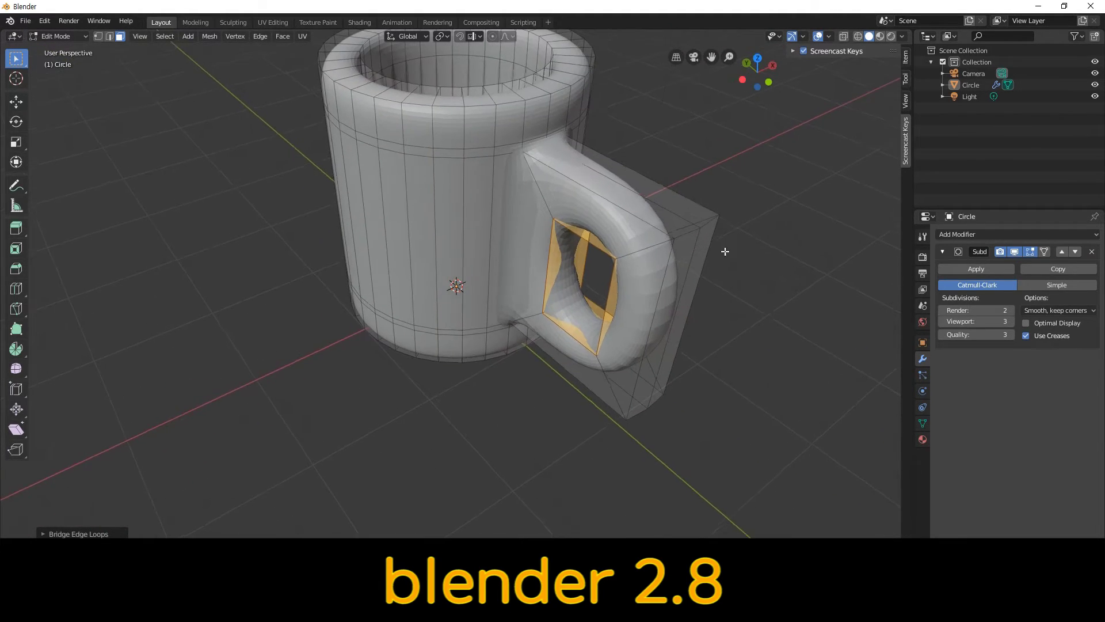
{"action": "scroll", "scroll_direction": "up", "scroll_amount": 3}
{"action": "scroll", "scroll_direction": "down", "scroll_amount": 3}
Return to Object Mode and apply Shade Smooth to the mug's surface.
{"action": "left_click", "coordinate": [361, 129]}
{"action": "left_click", "coordinate": [370, 92]}
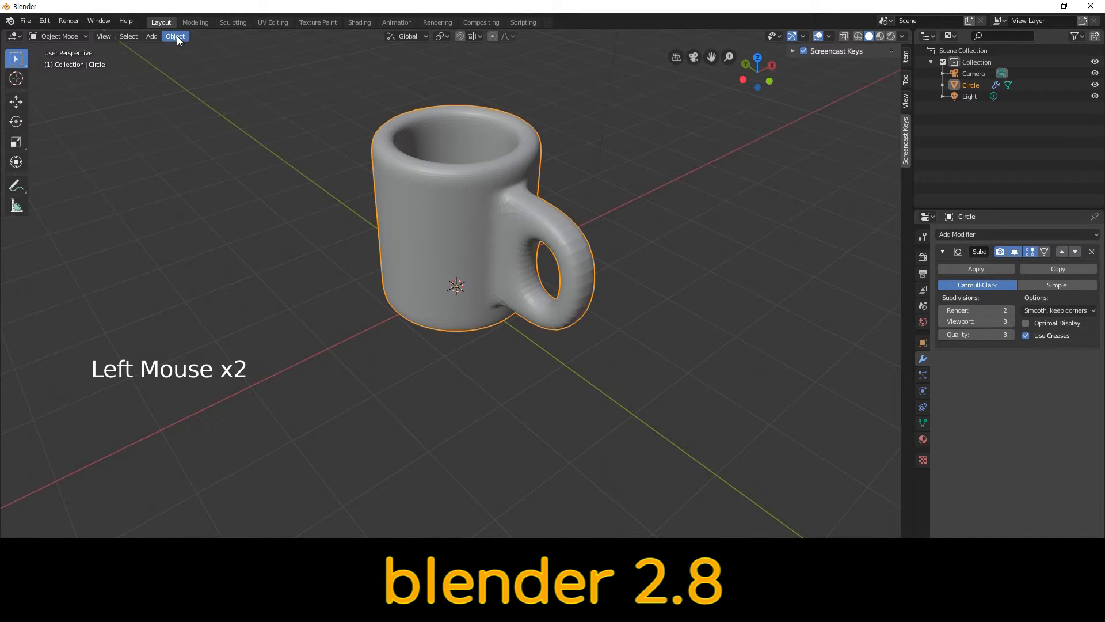
{"action": "left_click", "coordinate": [181, 39]}
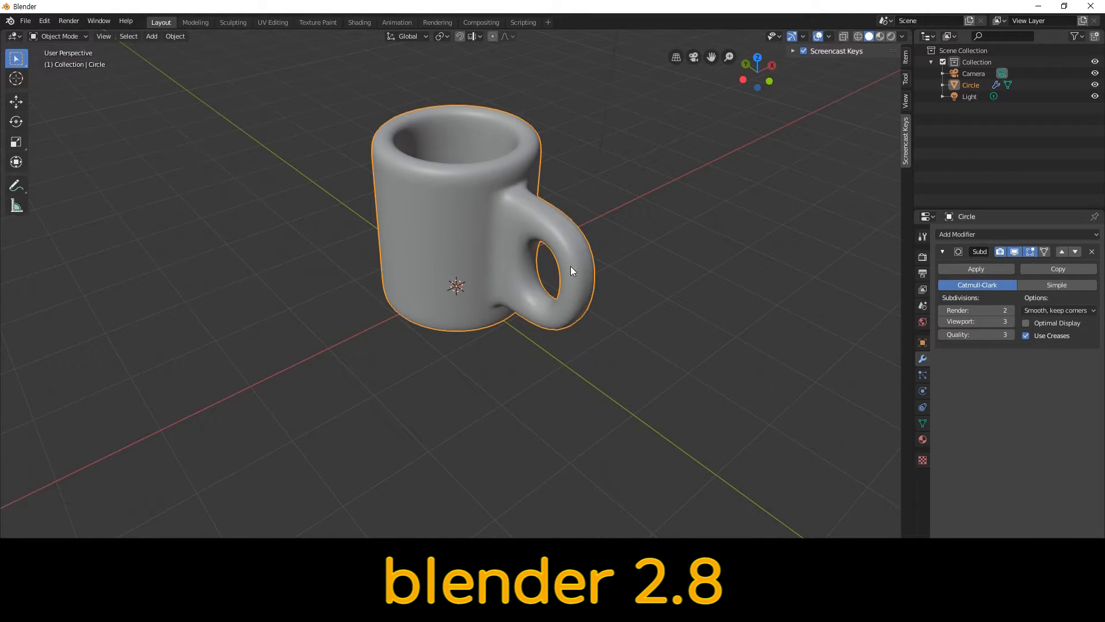
{"action": "scroll", "scroll_direction": "up", "scroll_amount": 3}
{"action": "scroll", "scroll_direction": "down", "scroll_amount": 3}
{"action": "scroll", "scroll_direction": "up", "scroll_amount": 3}
{"action": "scroll", "scroll_direction": "down", "scroll_amount": 3}
{"action": "scroll", "scroll_direction": "down", "scroll_amount": 3}
{"action": "middle_click", "coordinate": [675, 274]}
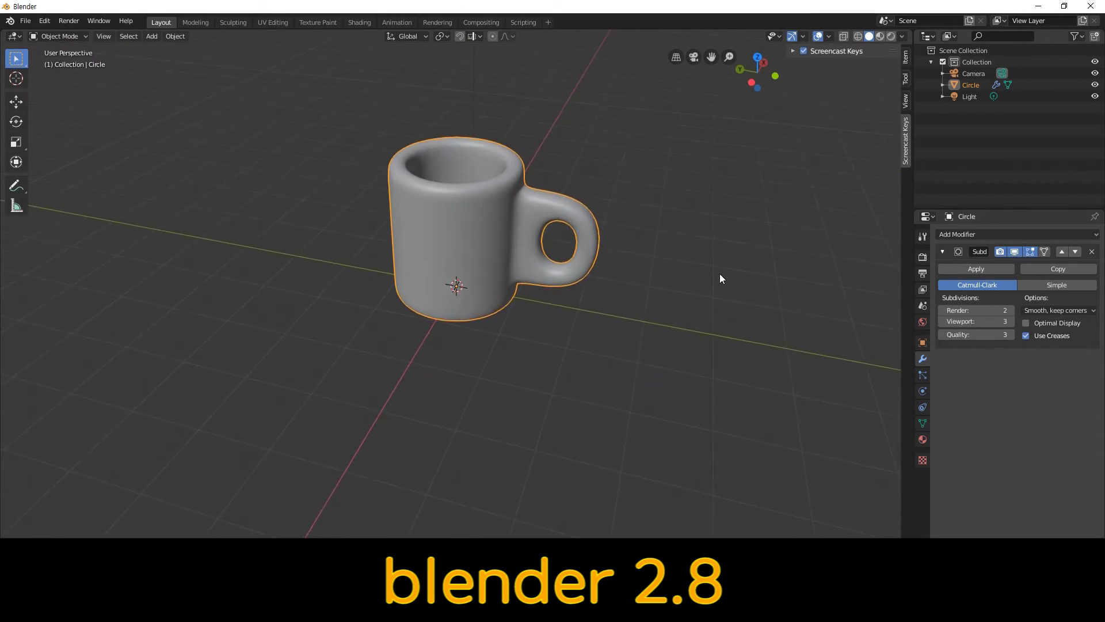
{"action": "scroll", "scroll_direction": "up", "scroll_amount": 3}
{"action": "scroll", "scroll_direction": "up", "scroll_amount": 3}
Add a mesh plane beneath the mug and begin scaling it up.
{"action": "key", "text": "shift+a"}
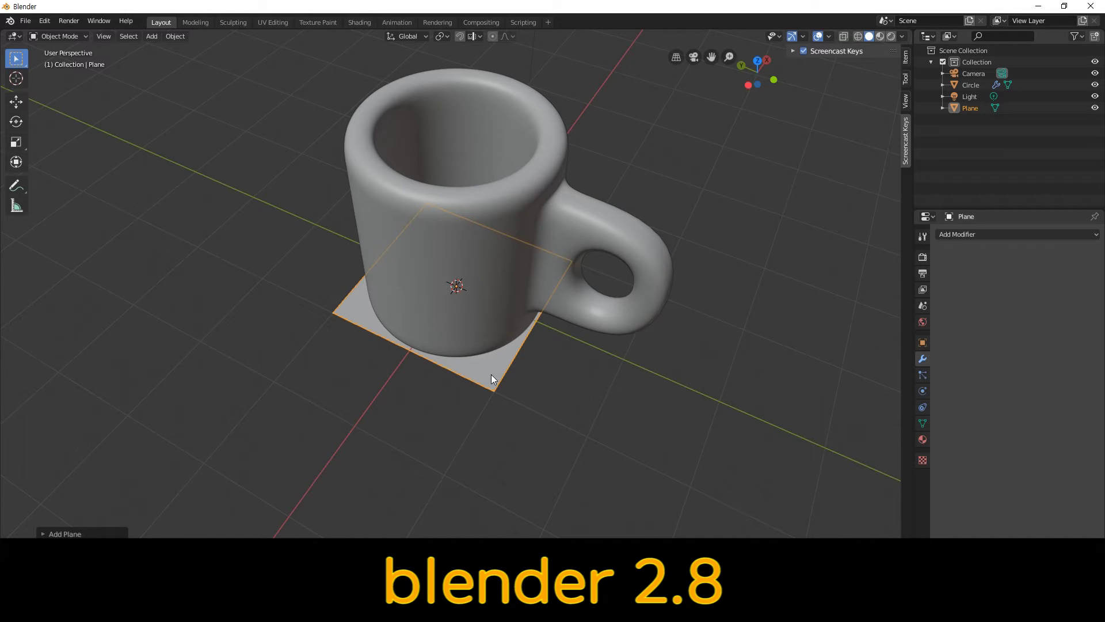
{"action": "key", "text": "s"}
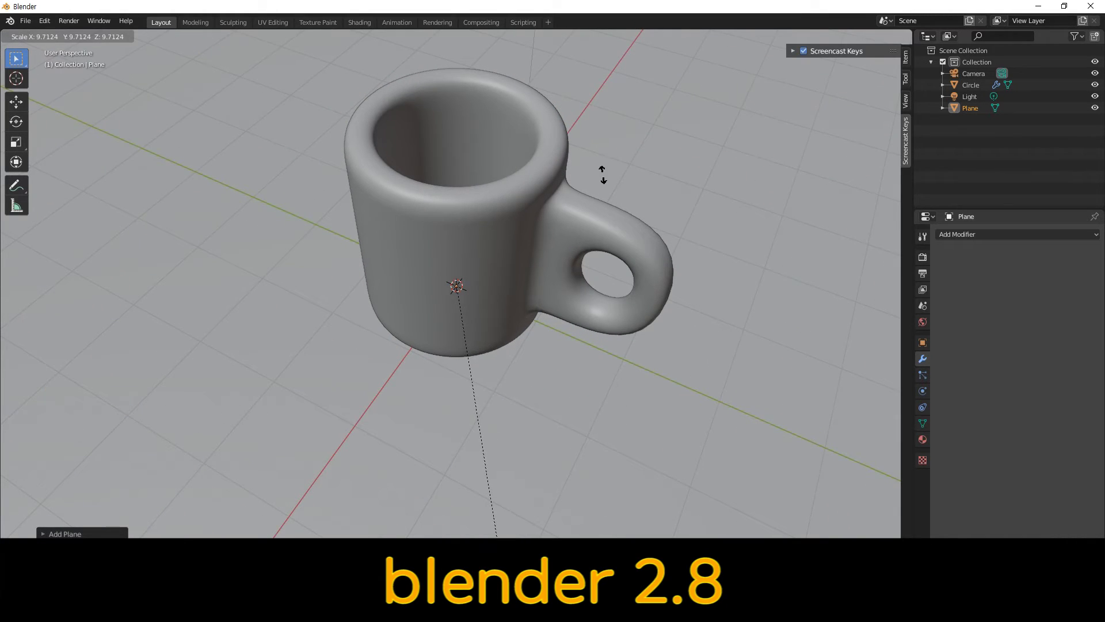
Confirm the plane's enlarged size and switch the viewport to Rendered shading with shadows.
{"action": "key", "text": "s"}
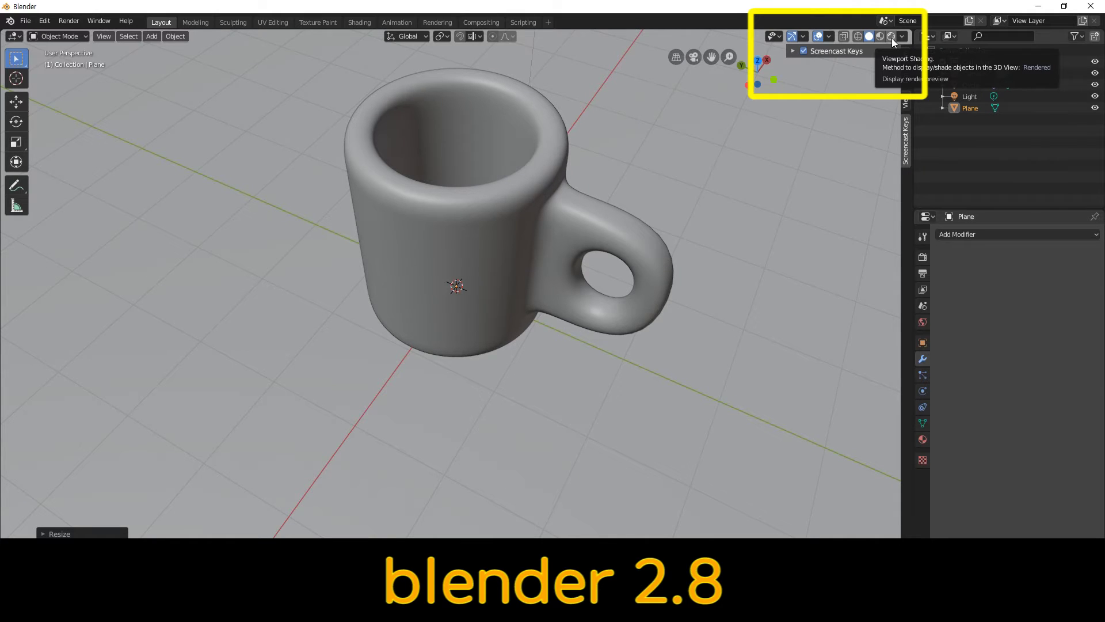
{"action": "left_click", "coordinate": [891, 42]}
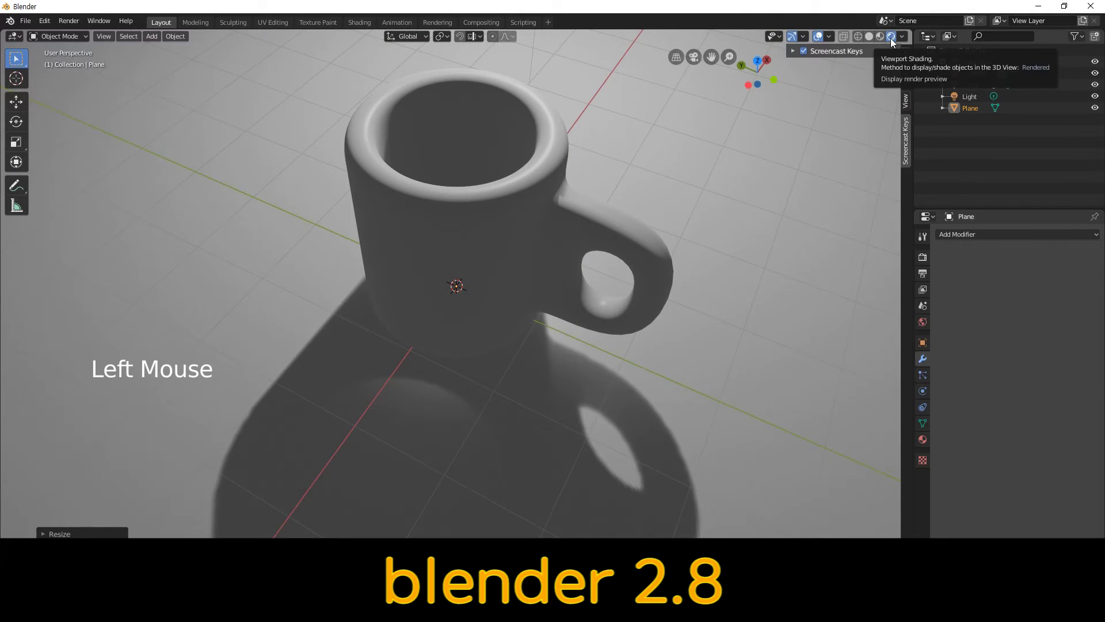
{"action": "scroll", "scroll_direction": "up", "scroll_amount": 3}
{"action": "scroll", "scroll_direction": "down", "scroll_amount": 3}
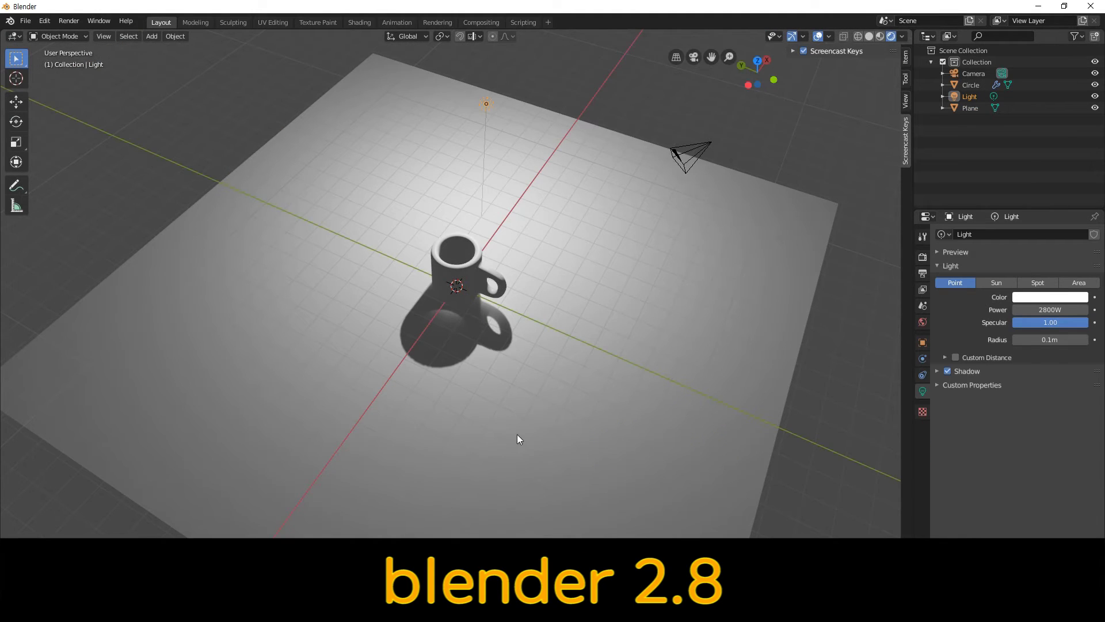
{"action": "middle_click", "coordinate": [688, 312]}
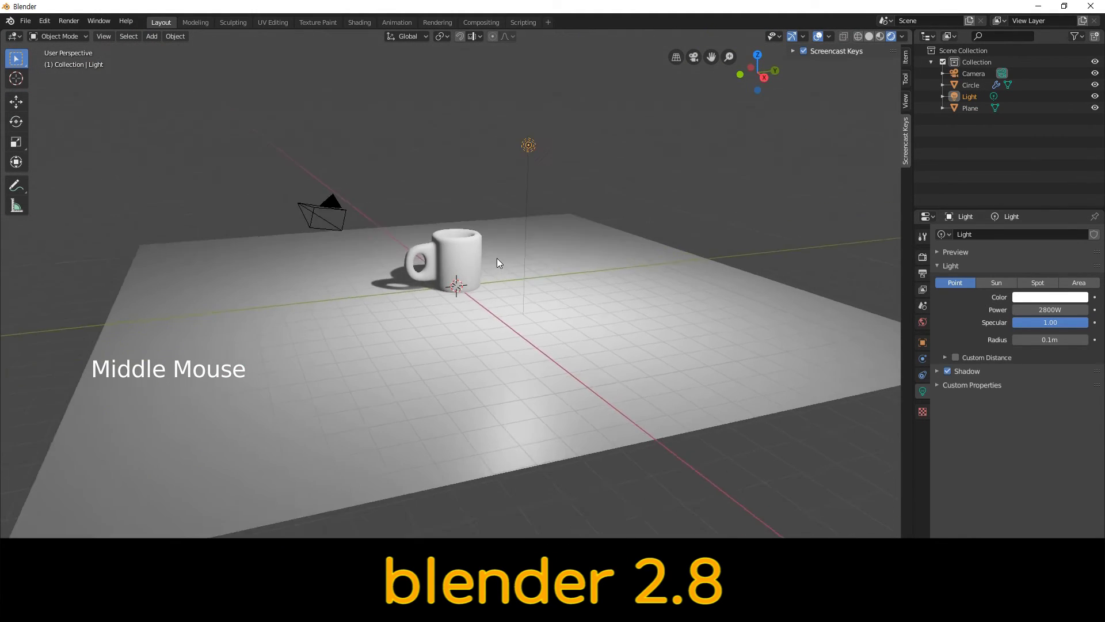
{"action": "scroll", "scroll_direction": "up", "scroll_amount": 3}
{"action": "scroll", "scroll_direction": "down", "scroll_amount": 3}
{"action": "scroll", "scroll_direction": "up", "scroll_amount": 3}
{"action": "scroll", "scroll_direction": "down", "scroll_amount": 3}
Create a new material on the mug with a turquoise base colour.
{"action": "left_click", "coordinate": [464, 234]}
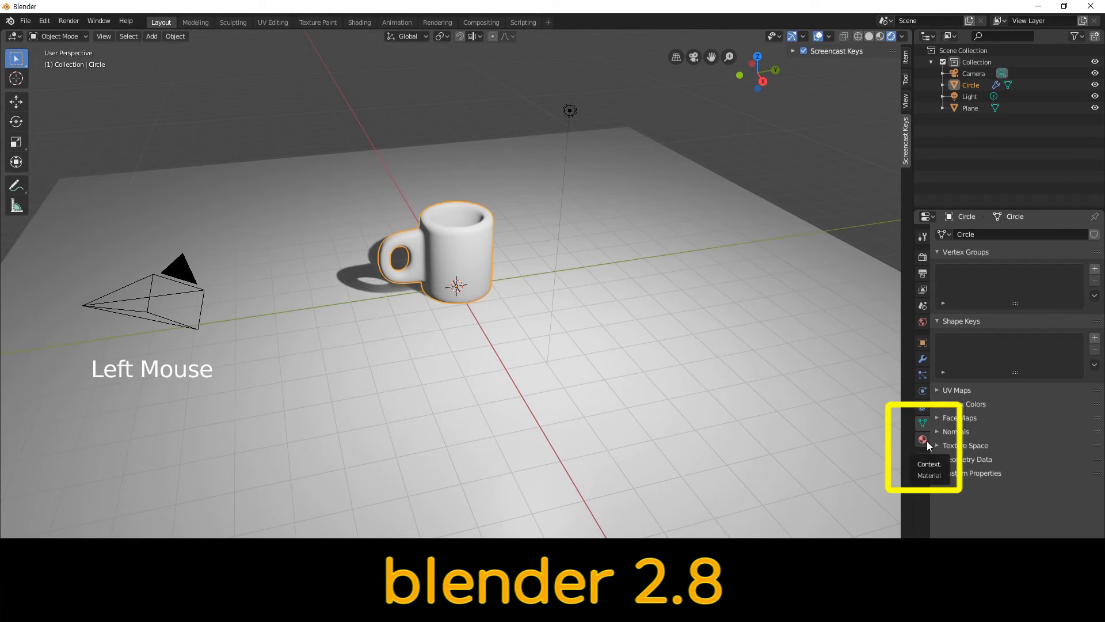
{"action": "left_click", "coordinate": [928, 441]}
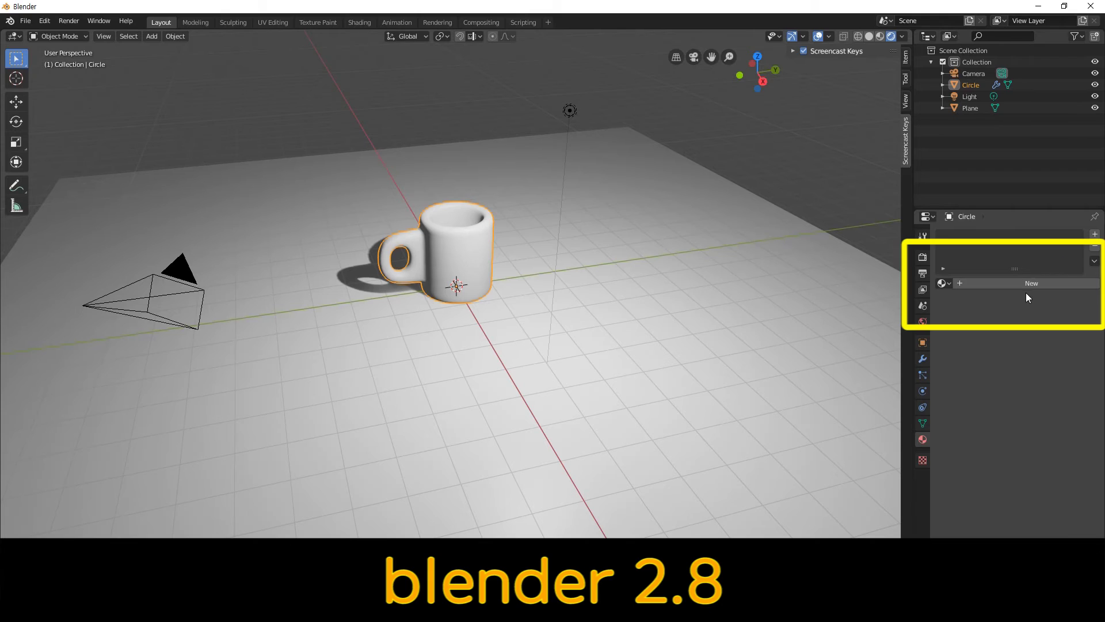
{"action": "left_click", "coordinate": [1026, 288]}
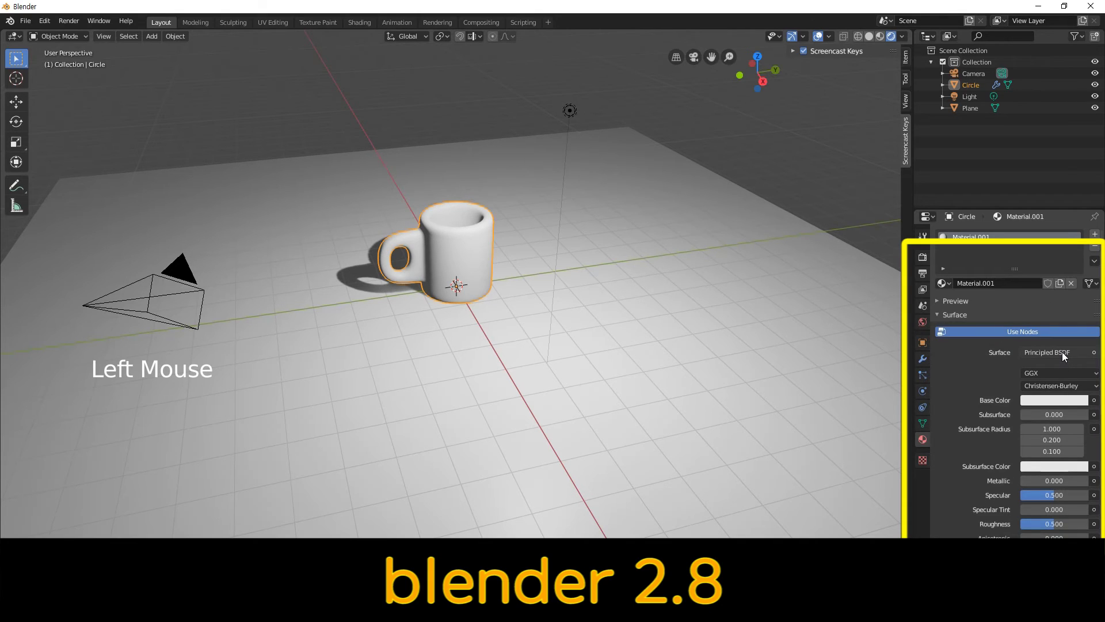
{"action": "left_click", "coordinate": [1066, 355]}
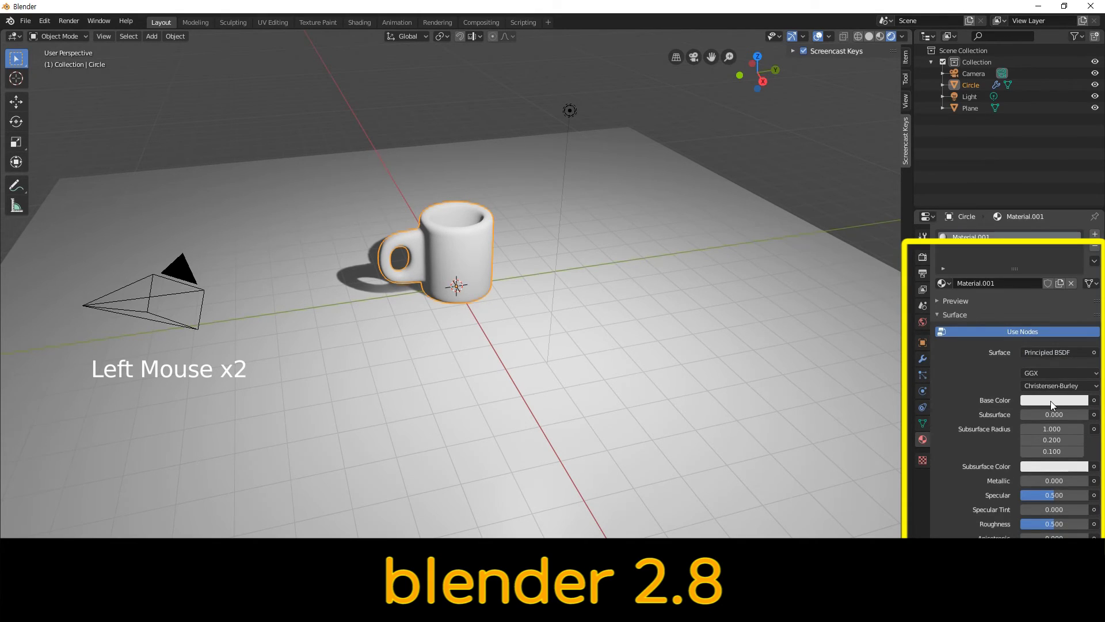
{"action": "left_click", "coordinate": [1049, 404]}
{"action": "left_click", "coordinate": [1049, 404]}
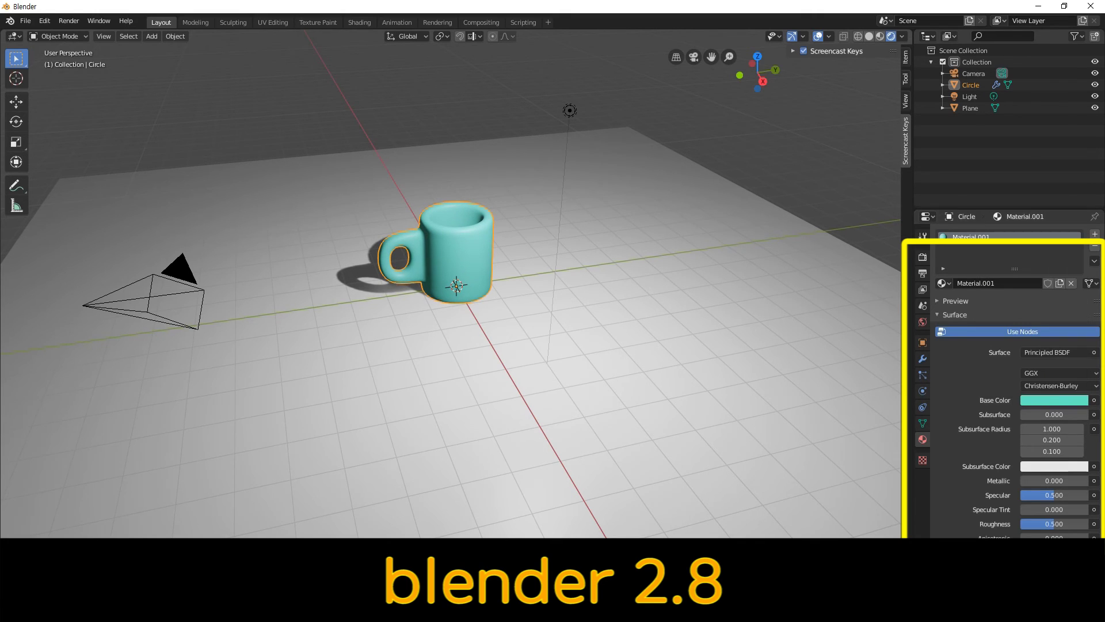
{"action": "scroll", "scroll_direction": "up", "scroll_amount": 3}
{"action": "middle_click", "coordinate": [699, 315]}
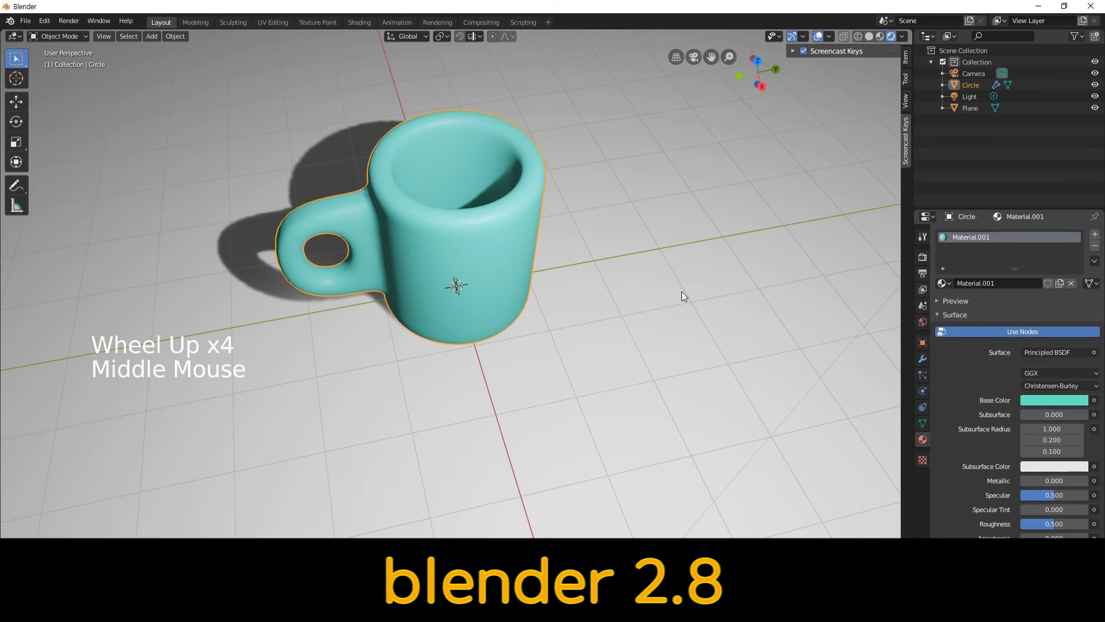
{"action": "middle_click", "coordinate": [686, 287]}
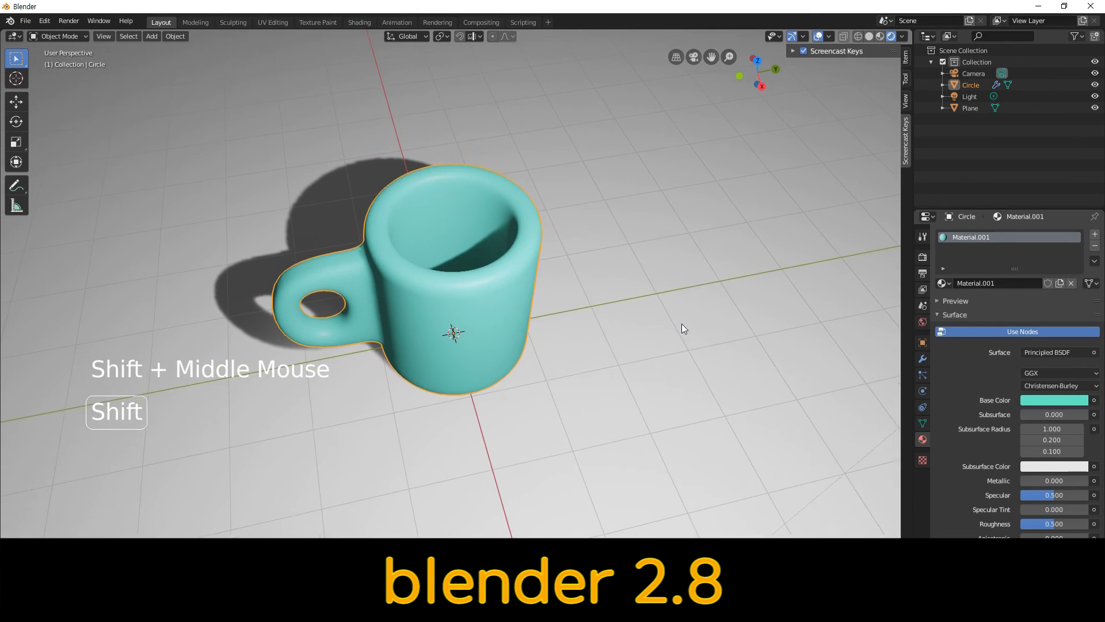
{"action": "scroll", "scroll_direction": "down", "scroll_amount": 3}
{"action": "scroll", "scroll_direction": "up", "scroll_amount": 3}
{"action": "scroll", "scroll_direction": "up", "scroll_amount": 3}
{"action": "scroll", "scroll_direction": "up", "scroll_amount": 3}
{"action": "middle_click", "coordinate": [770, 270]}
{"action": "scroll", "scroll_direction": "up", "scroll_amount": 3}
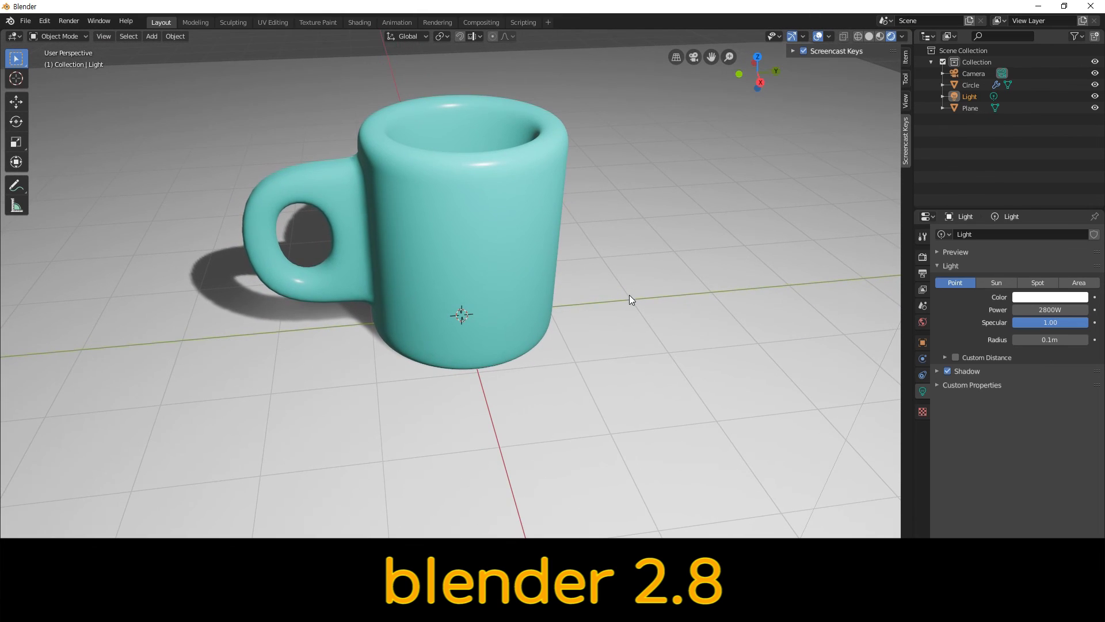
{"action": "left_click", "coordinate": [641, 351]}
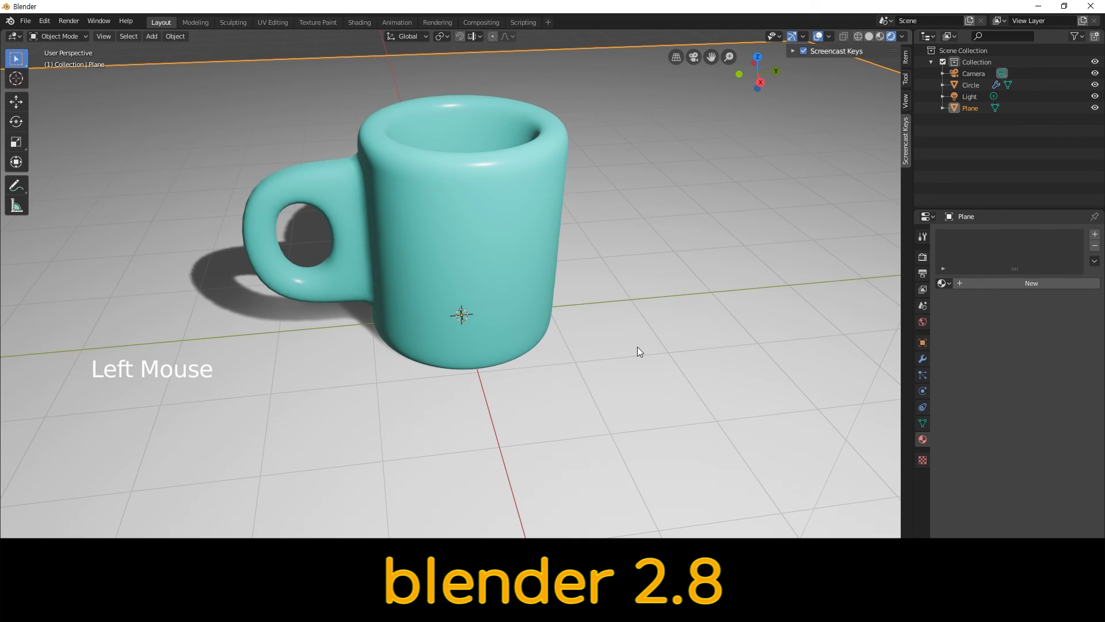